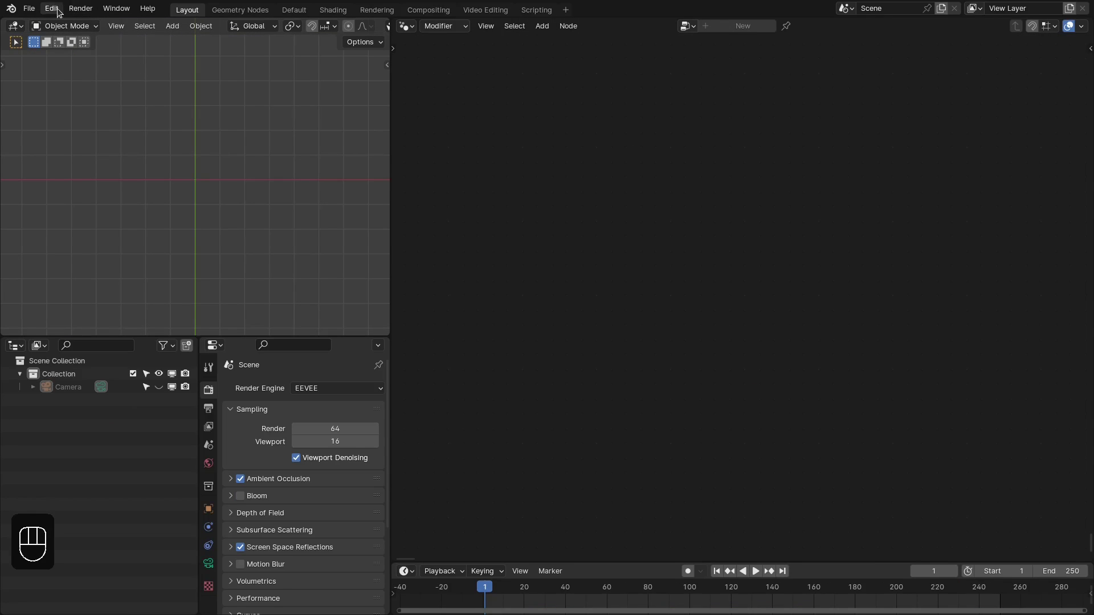
- Review the asset library paths in Preferences, close it, and show the KS Extra Nodes particle catalog
left_click_drag(59, 38, 160, 303)
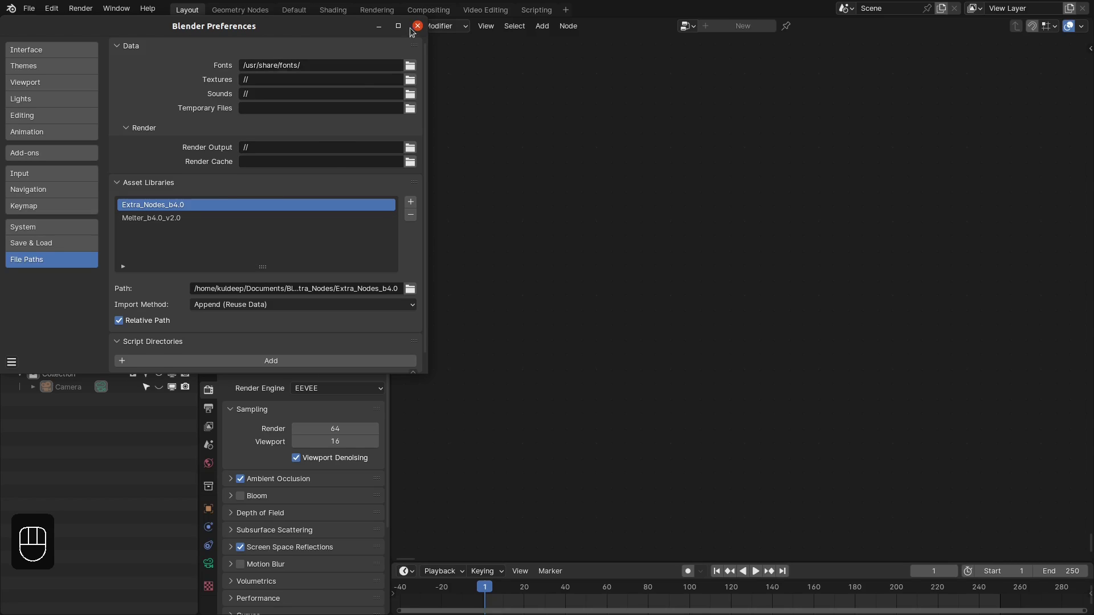
left_click_drag(407, 30, 506, 133)
left_click(446, 97)
left_click(444, 138)
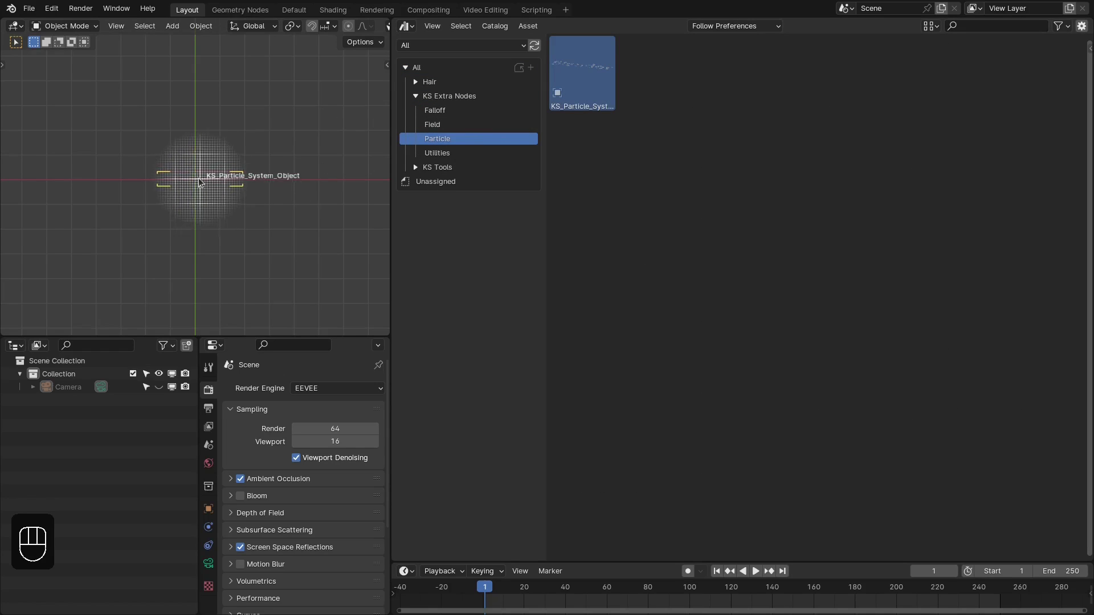
- Drop the KS_Particle_System asset with emitter ring and target into the scene and show its geometry node tree
left_click_drag(264, 291, 229, 182)
left_click_drag(182, 177, 207, 195)
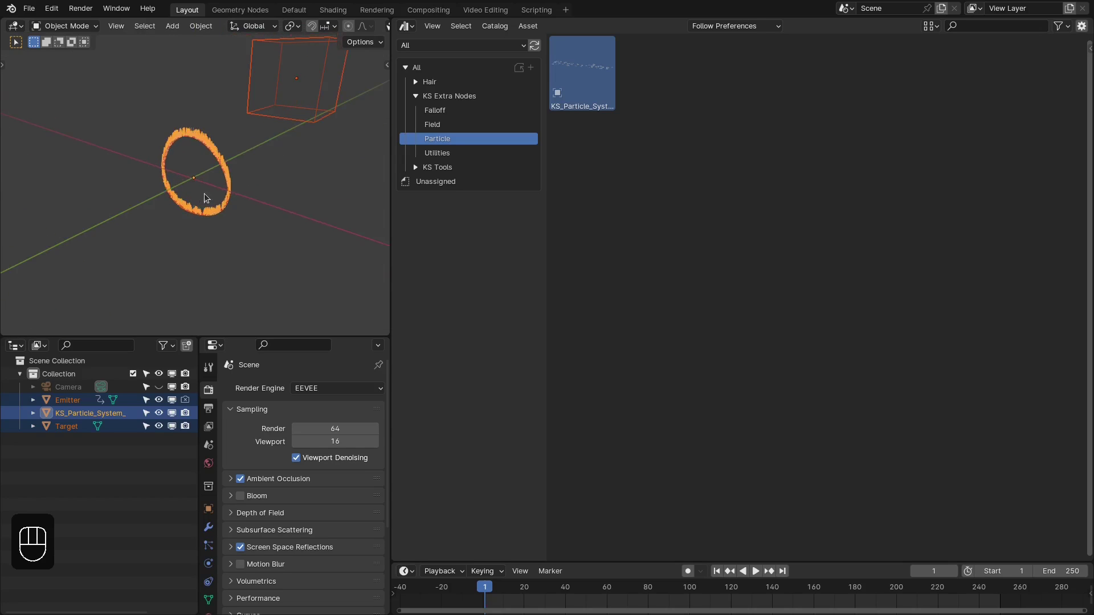
left_click_drag(409, 30, 454, 135)
left_click_drag(442, 260, 476, 270)
key("Home")
- Play the particle simulation so white particles stream from the emitter ring, pausing at frame 29
left_click(561, 259)
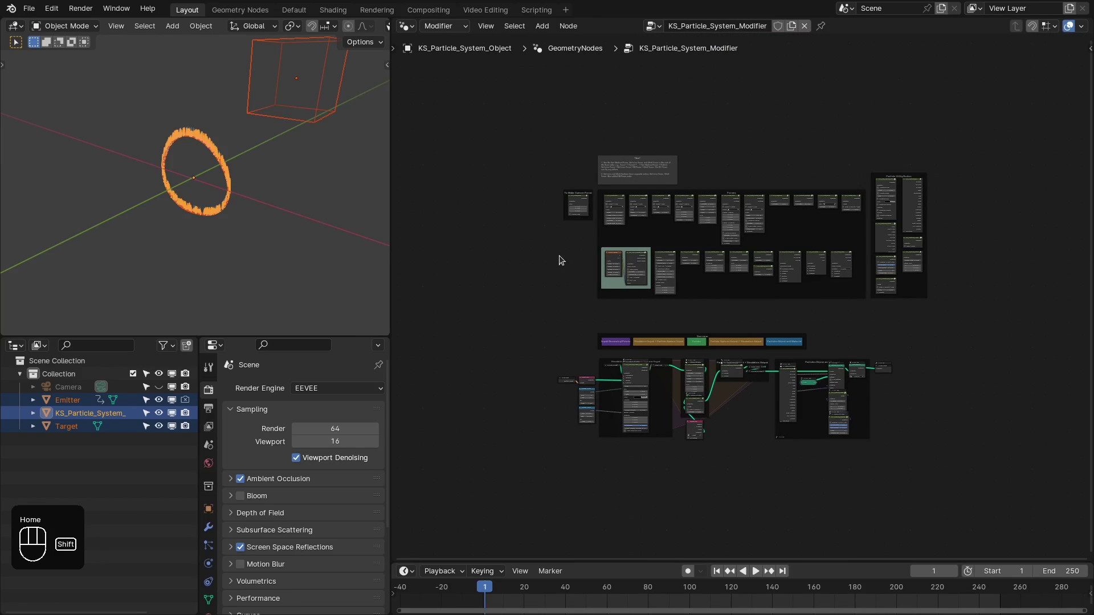
key("shift+Right")
key("shift+Left")
key("space")
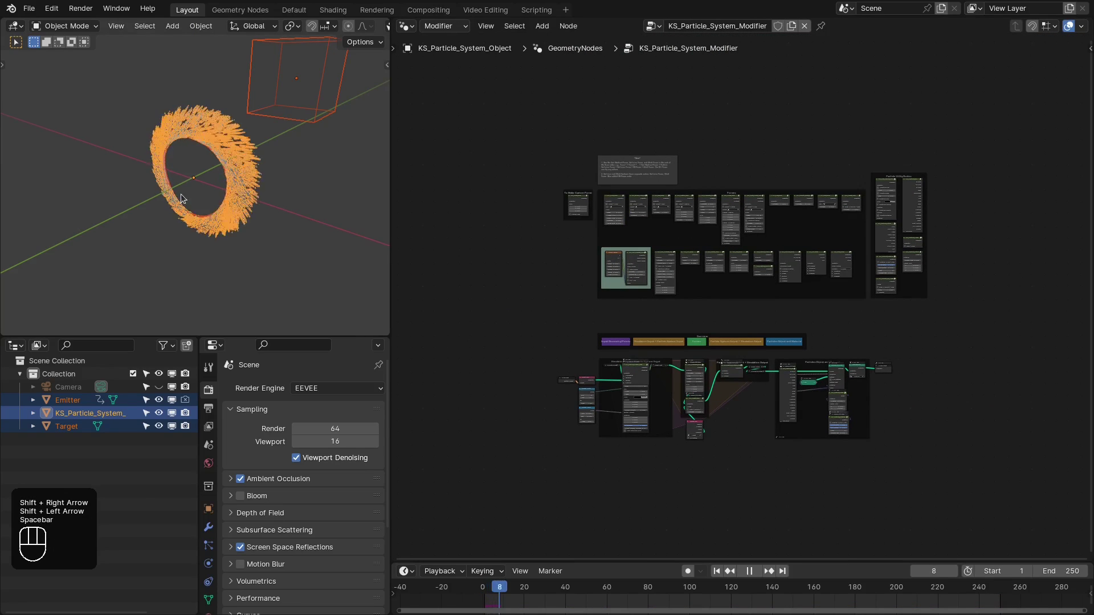
left_click_drag(205, 195, 236, 190)
key("alt+a")
left_click_drag(244, 186, 291, 196)
key("space")
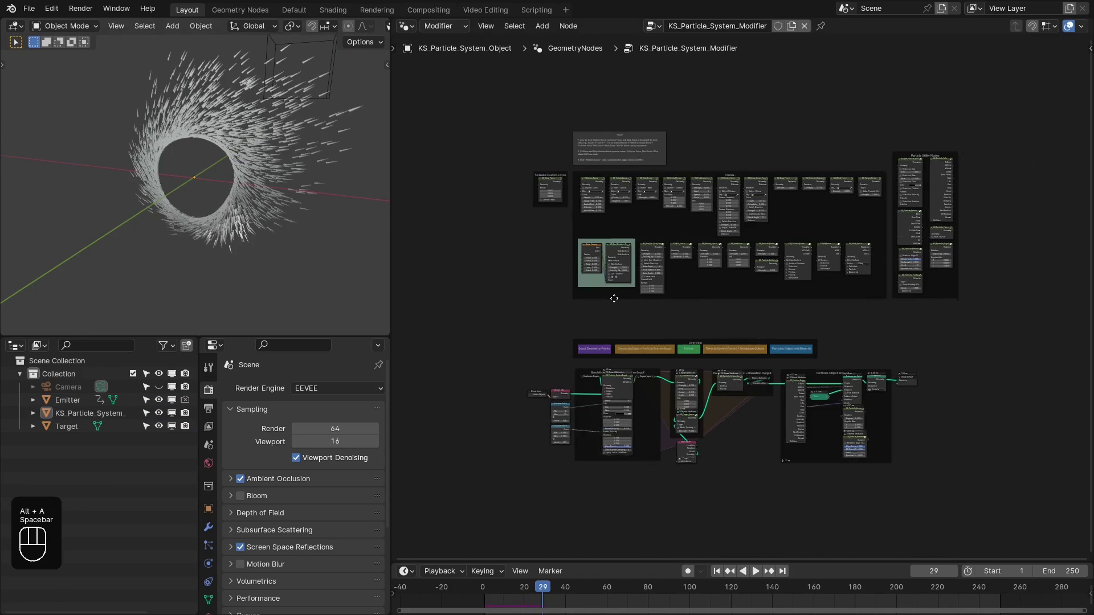
- Zoom into the node tree and bring the particle system input nodes into view
middle_click(641, 326)
left_click_drag(447, 132, 882, 317)
left_click_drag(922, 167, 973, 353)
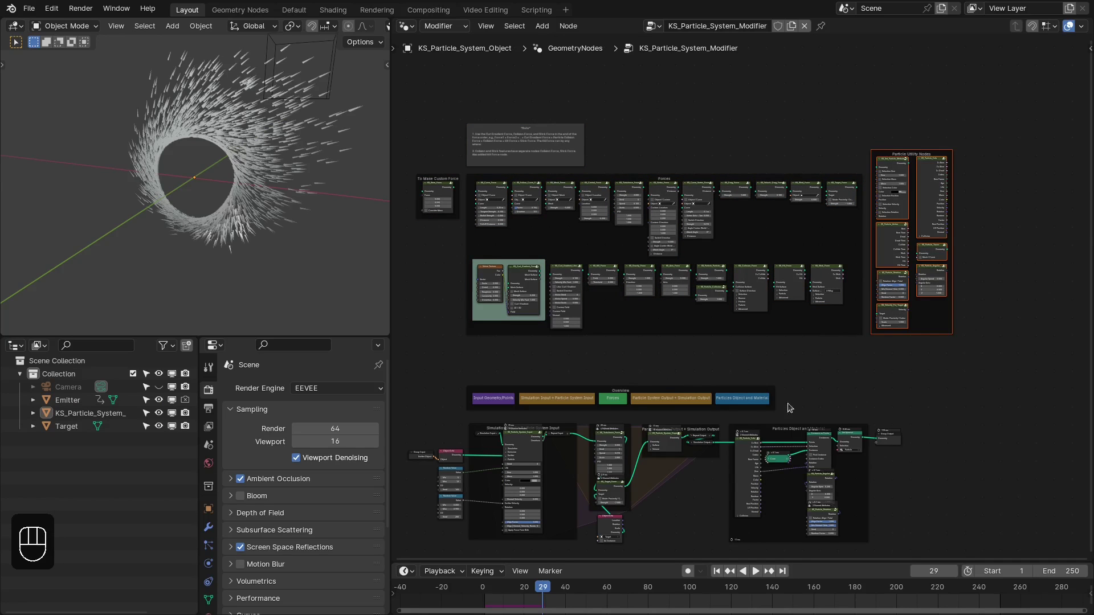
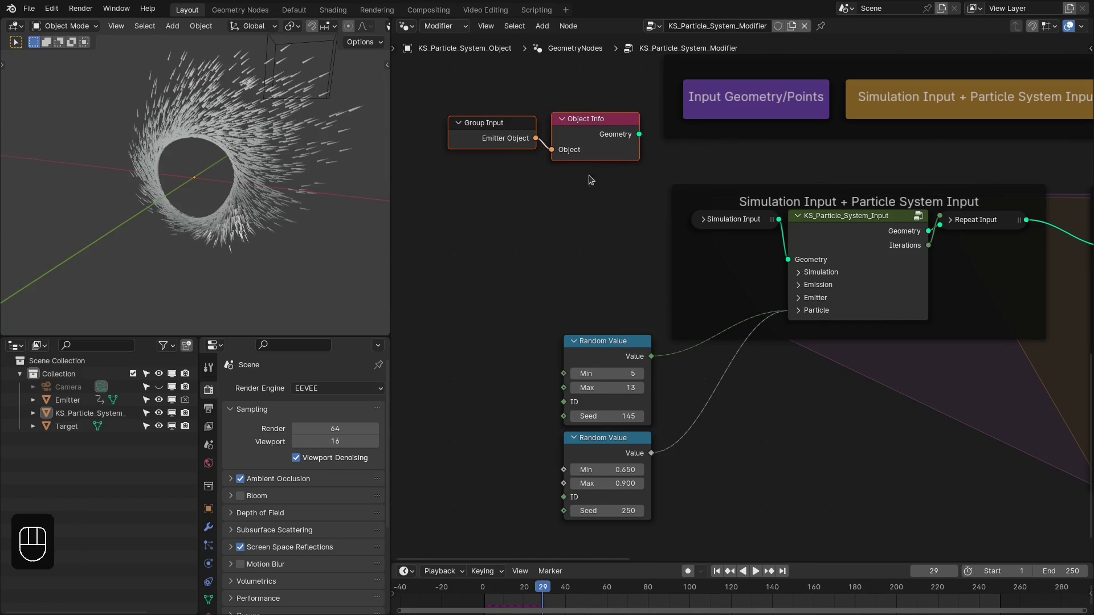
- Rearrange the lower nodes and enlarge the node editor to fill the window
right_click(600, 114)
left_click_drag(536, 203, 554, 234)
left_click_drag(520, 253, 528, 272)
left_click_drag(507, 312, 545, 411)
key("x")
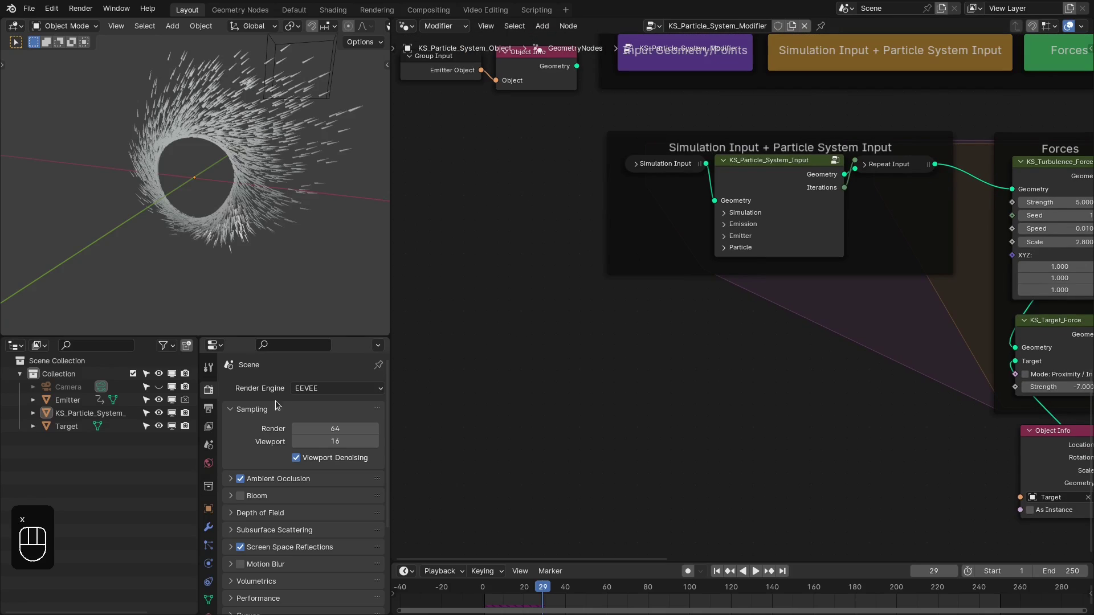
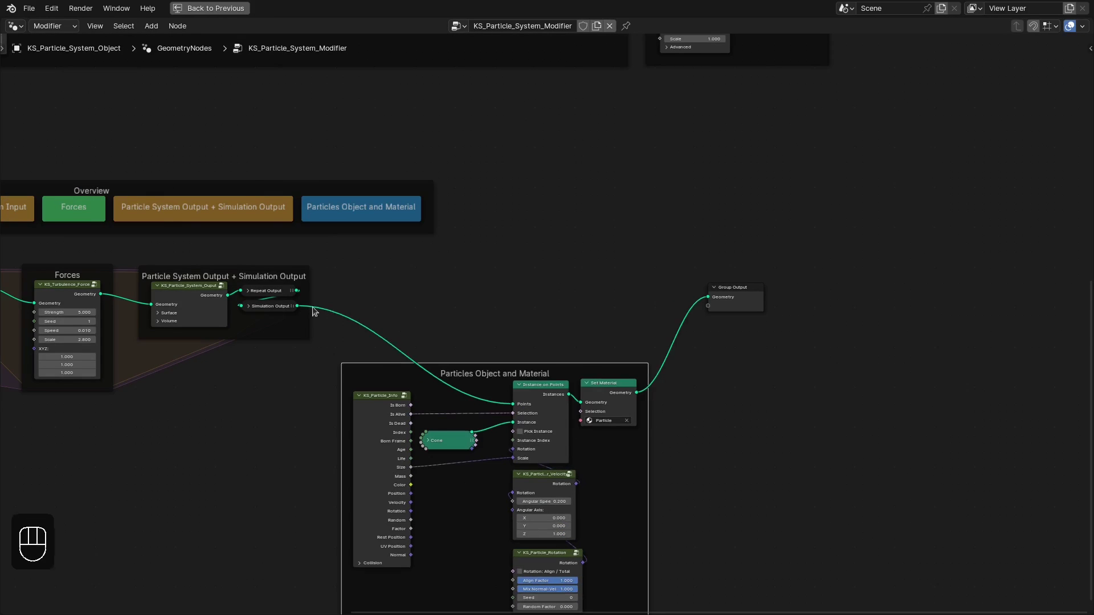
- Wire the Simulation Output geometry straight into Group Output, bypassing the particle object and material nodes
left_click_drag(310, 309, 566, 322)
left_click(496, 332)
left_click(737, 298)
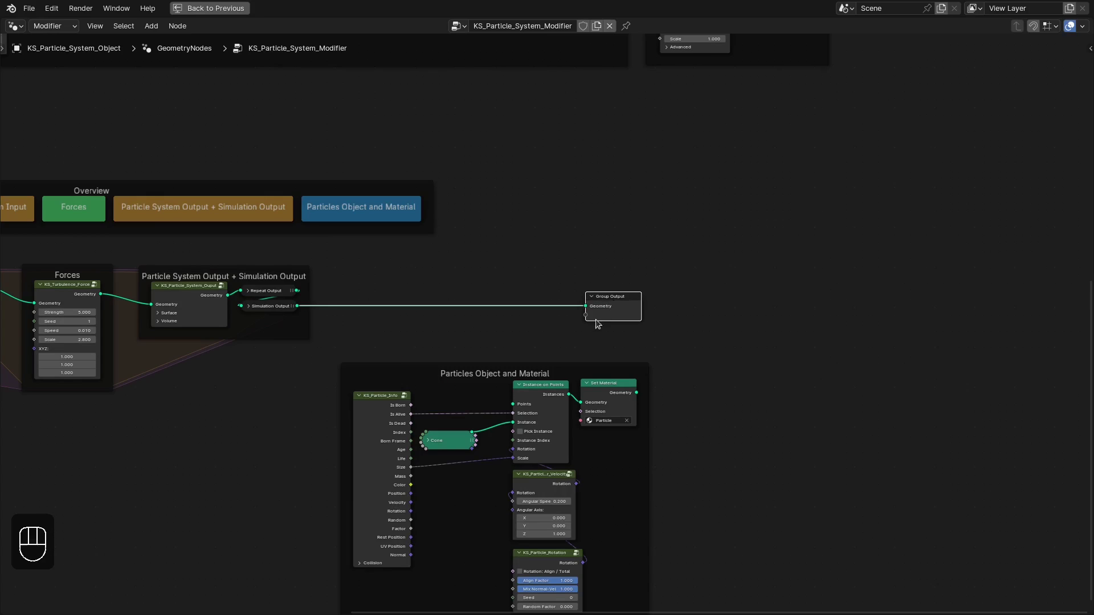
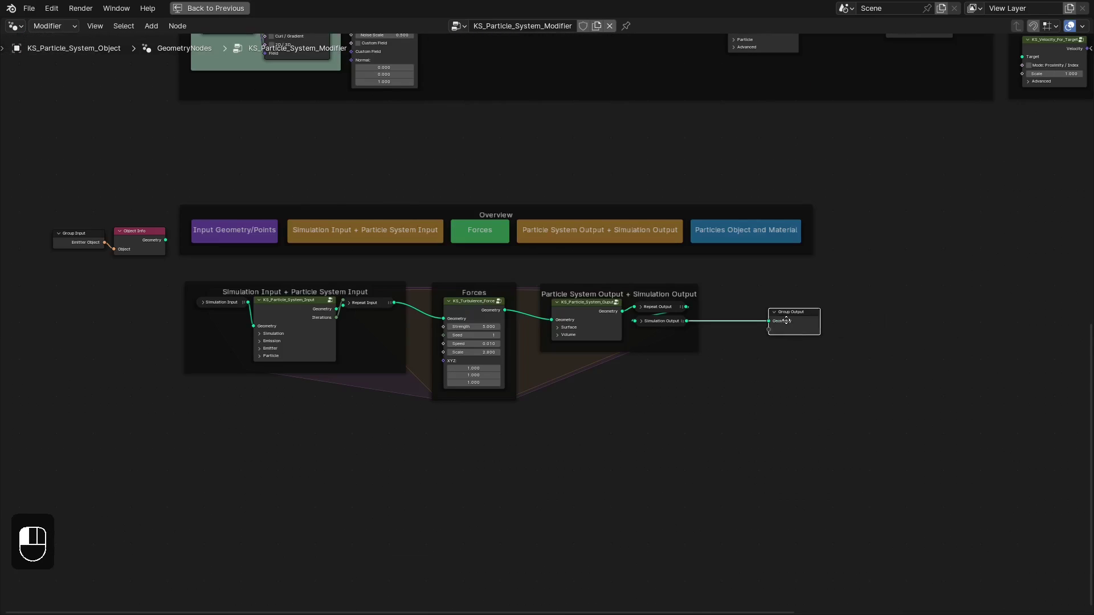
- Rewind to frame 1, expand the input's emission settings and enable the Emitter Geometry / Points option
middle_click(286, 389)
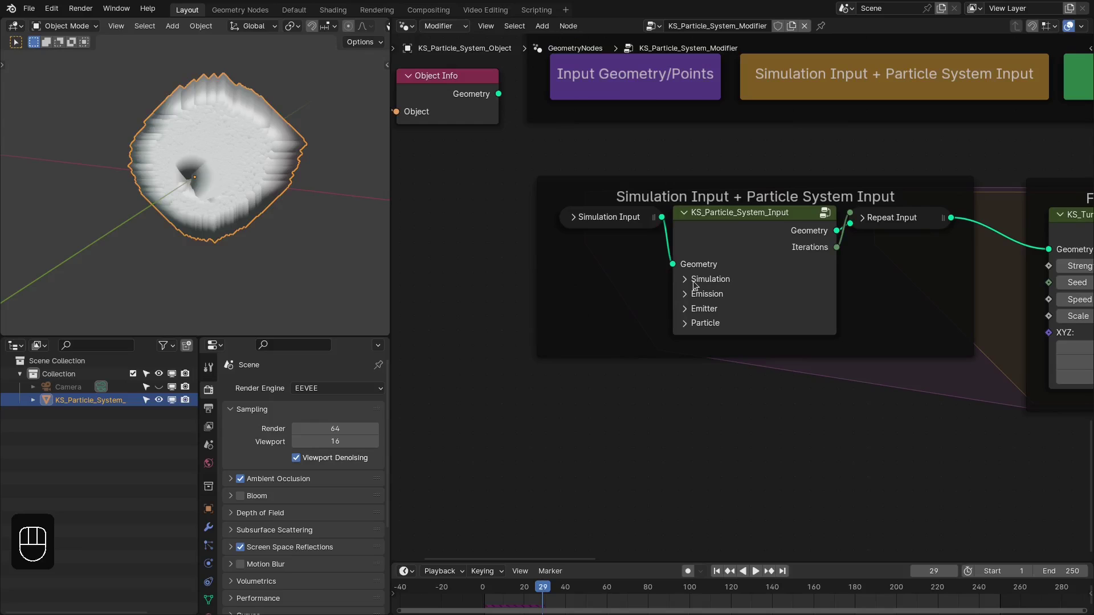
key("shift+Left")
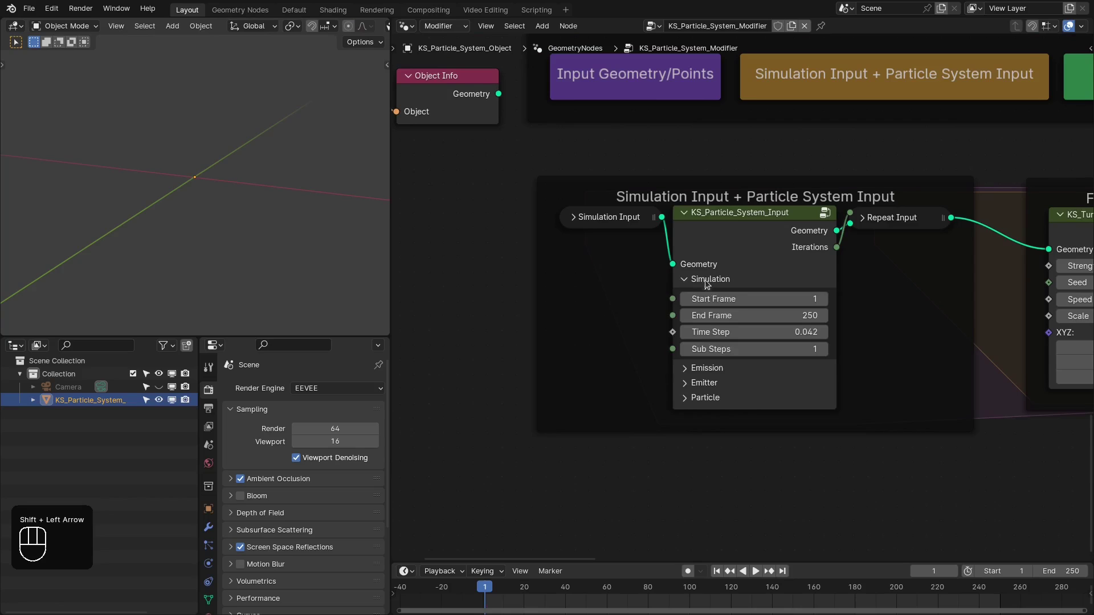
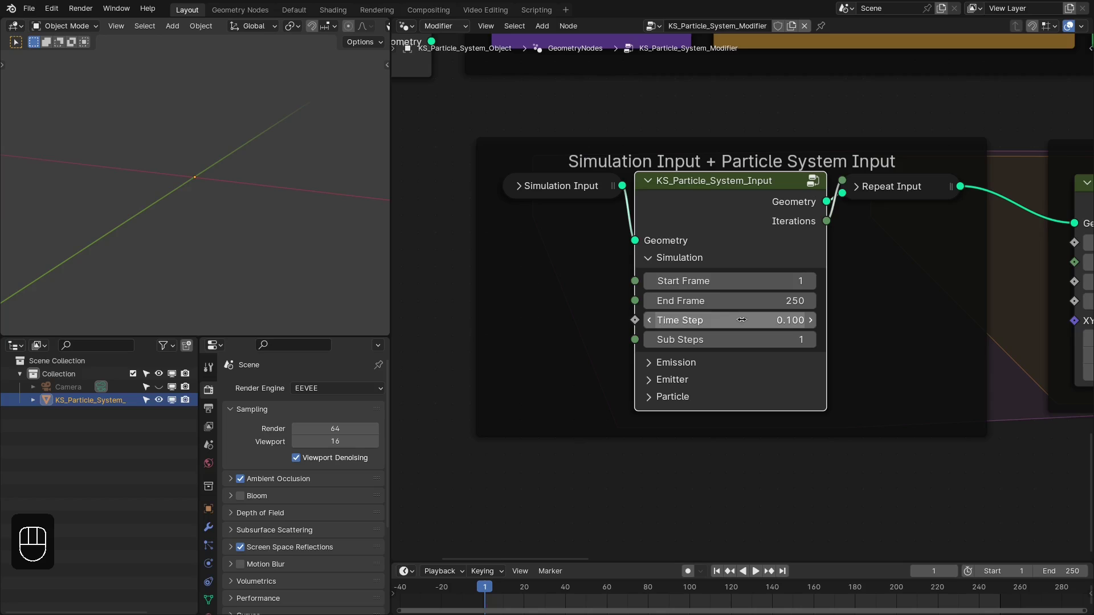
left_click(648, 236)
middle_click(597, 272)
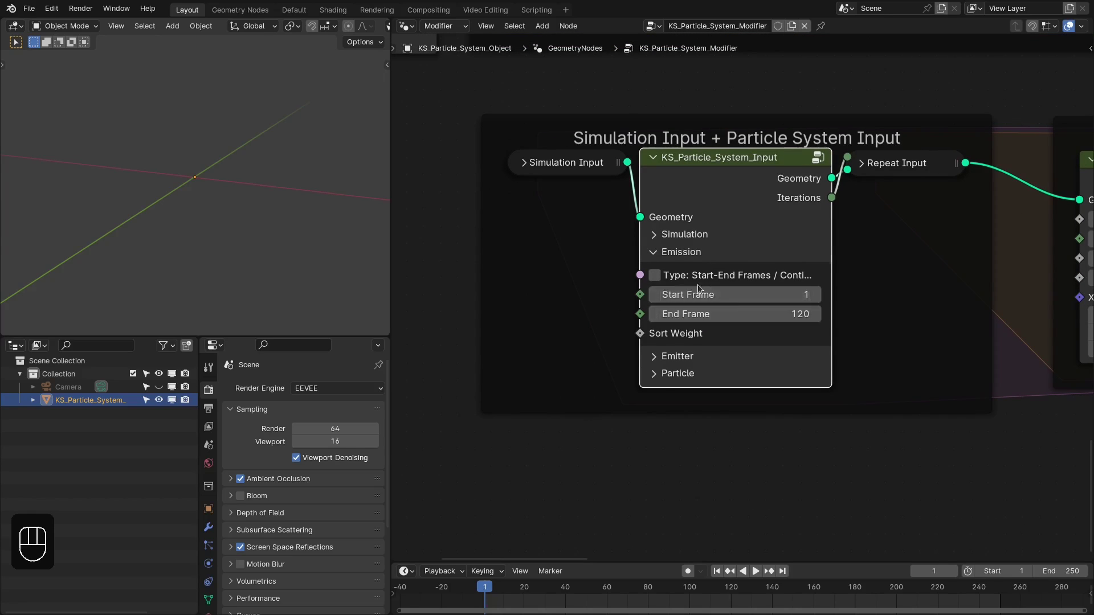
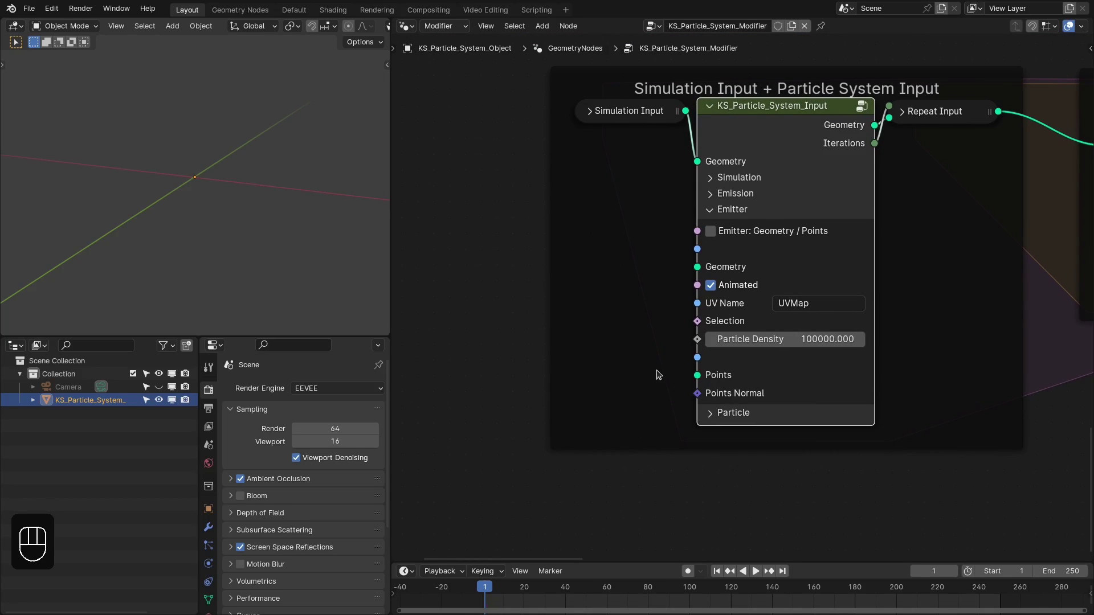
left_click(744, 231)
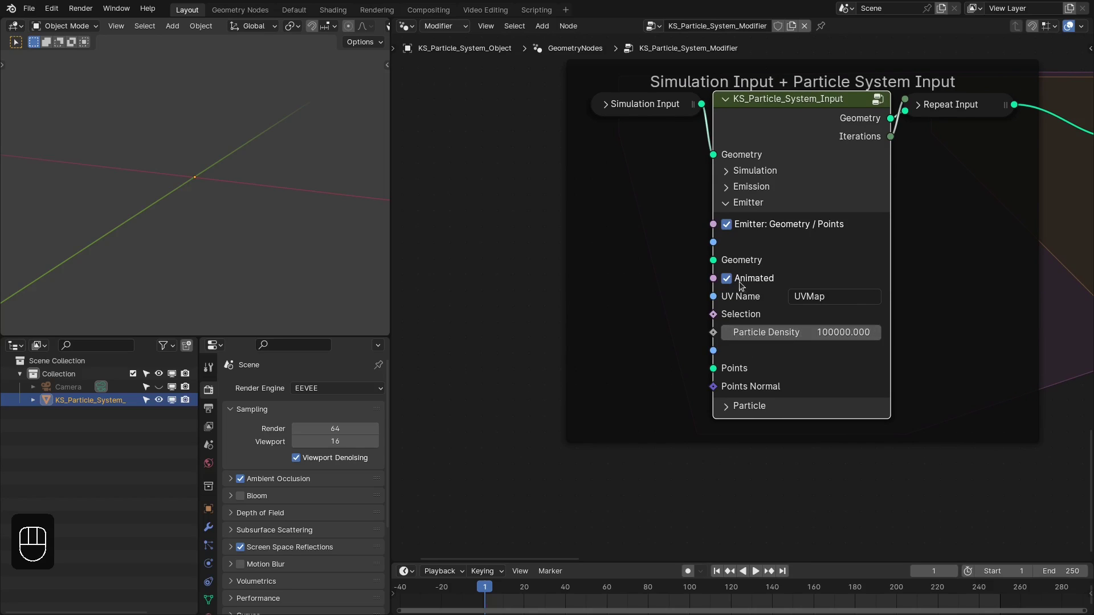
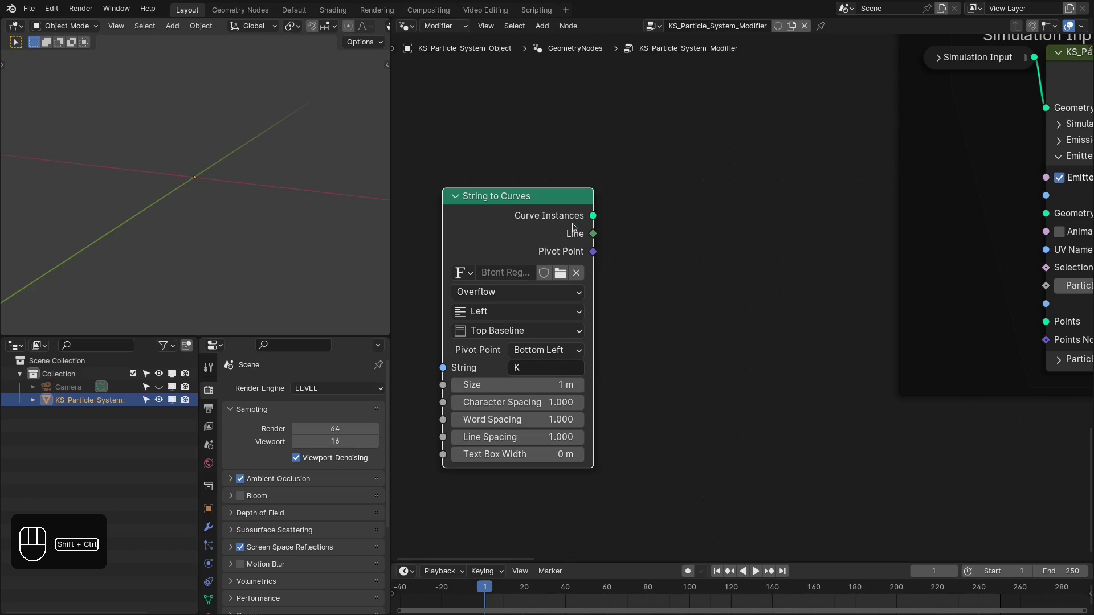
- Preview the 5 m centred letter K curves in the viewport through a Viewer node
left_click(350, 205)
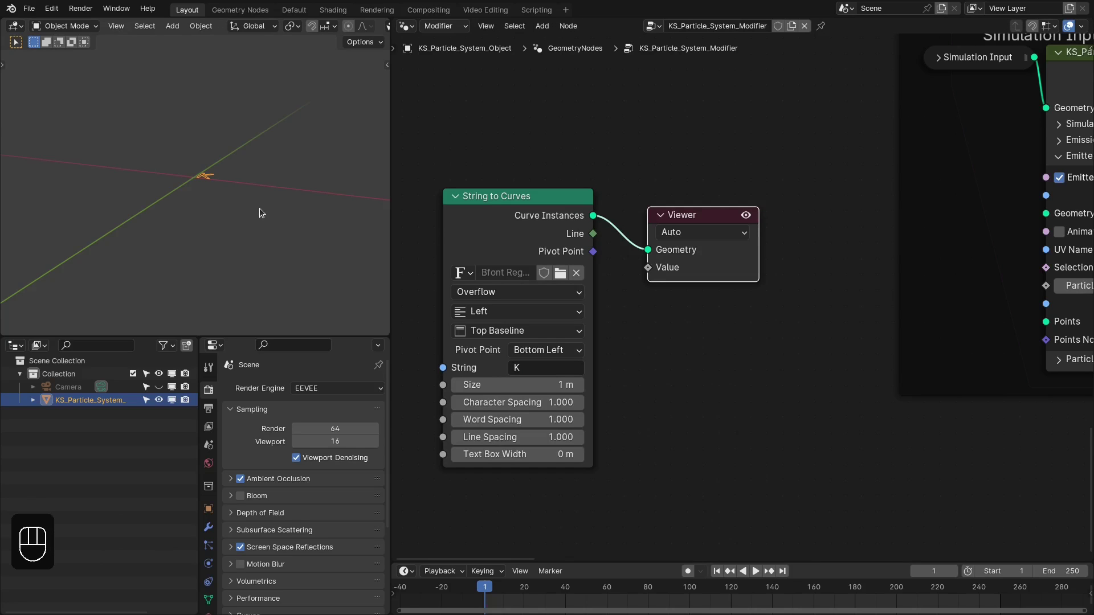
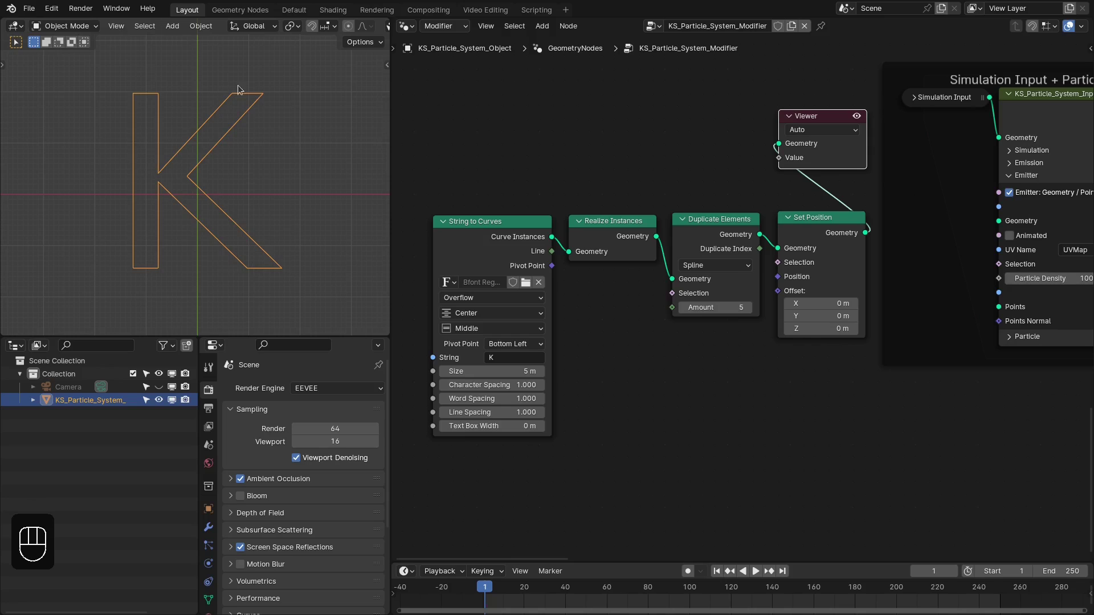
middle_click(647, 299)
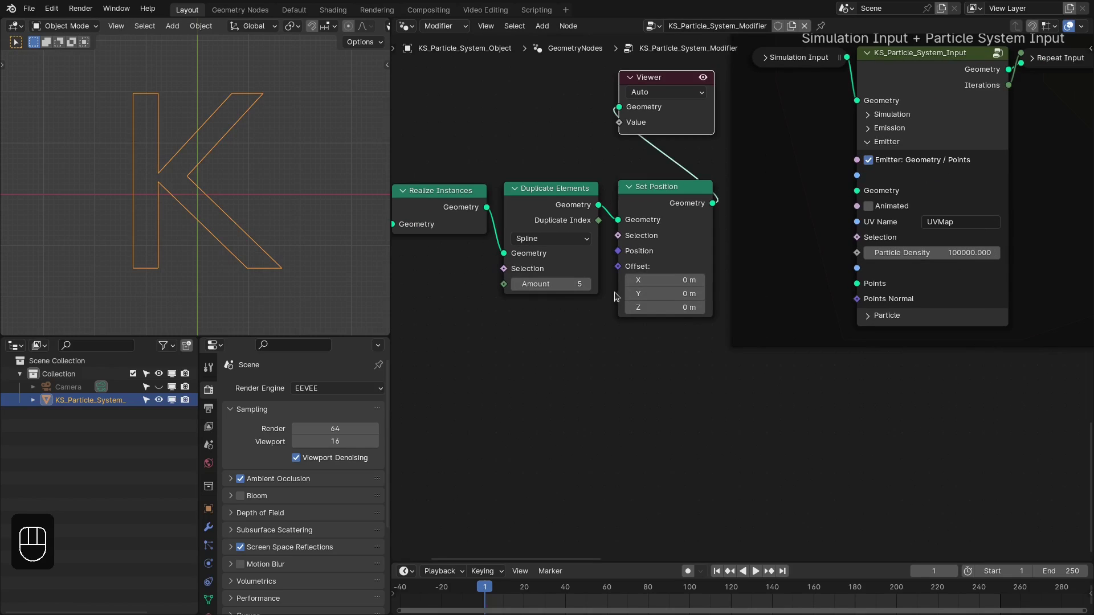
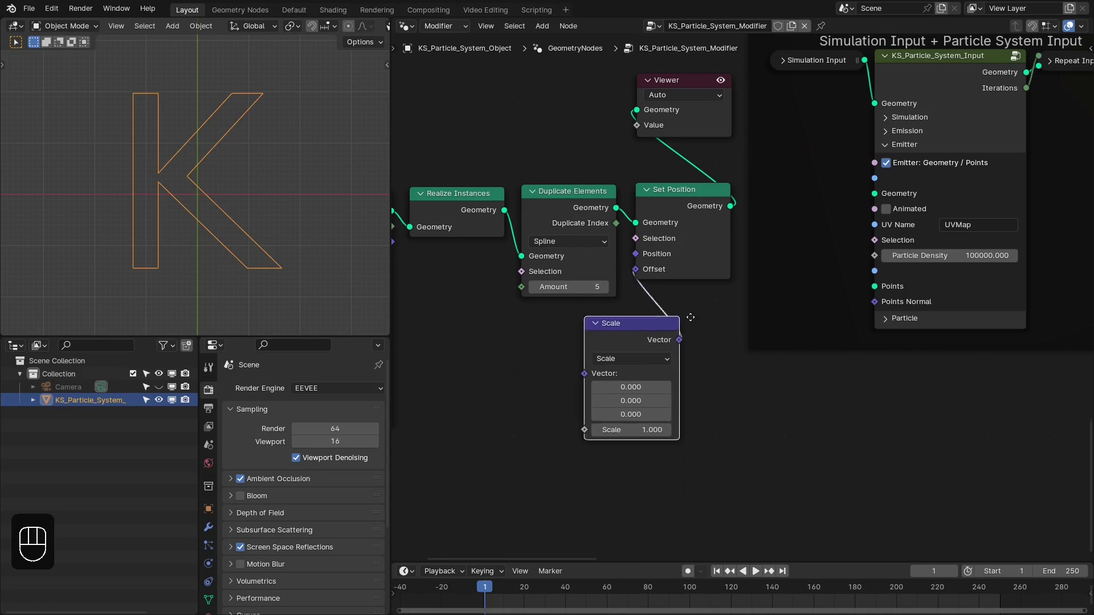
- Jitter the K outlines with a 0.010-scaled Random Value (-1 to 1) offset and feed them into the emitter Points
left_click_drag(730, 311, 646, 394)
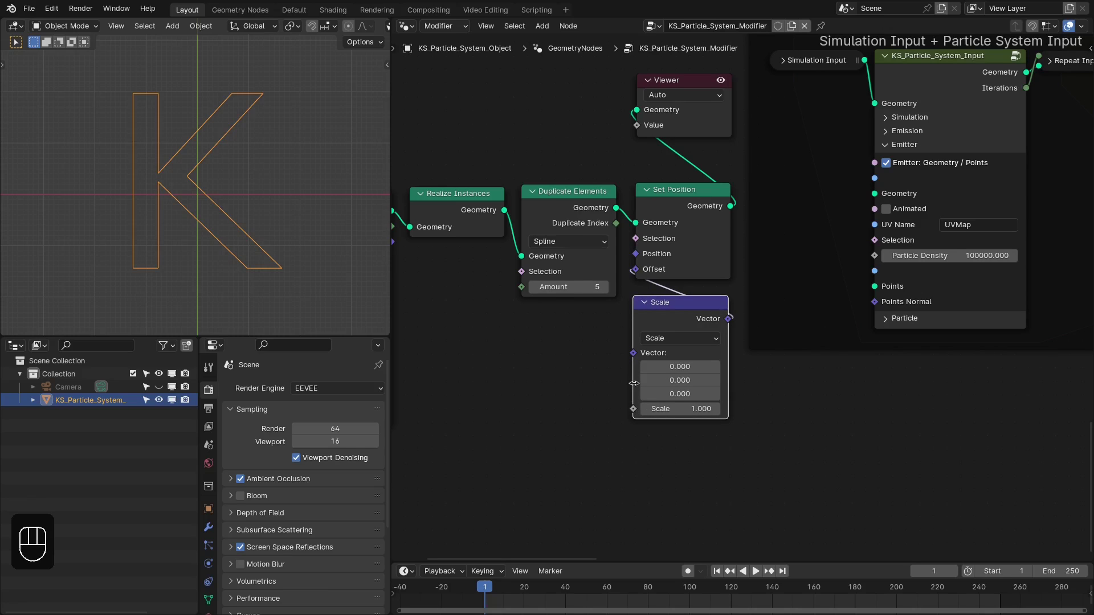
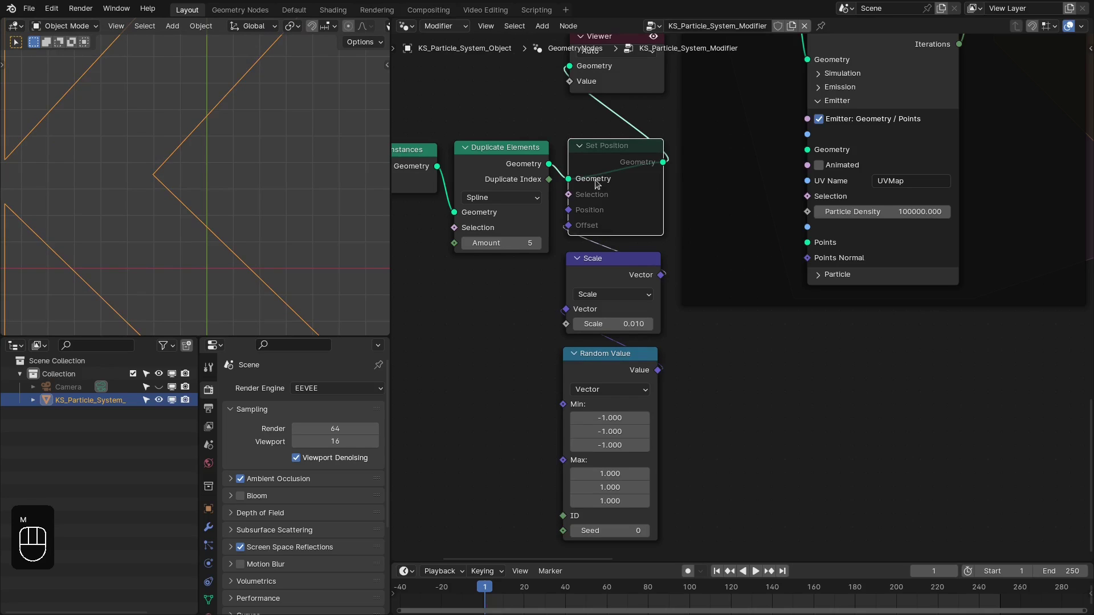
key("m")
left_click(581, 155)
key("x")
left_click_drag(703, 193, 800, 233)
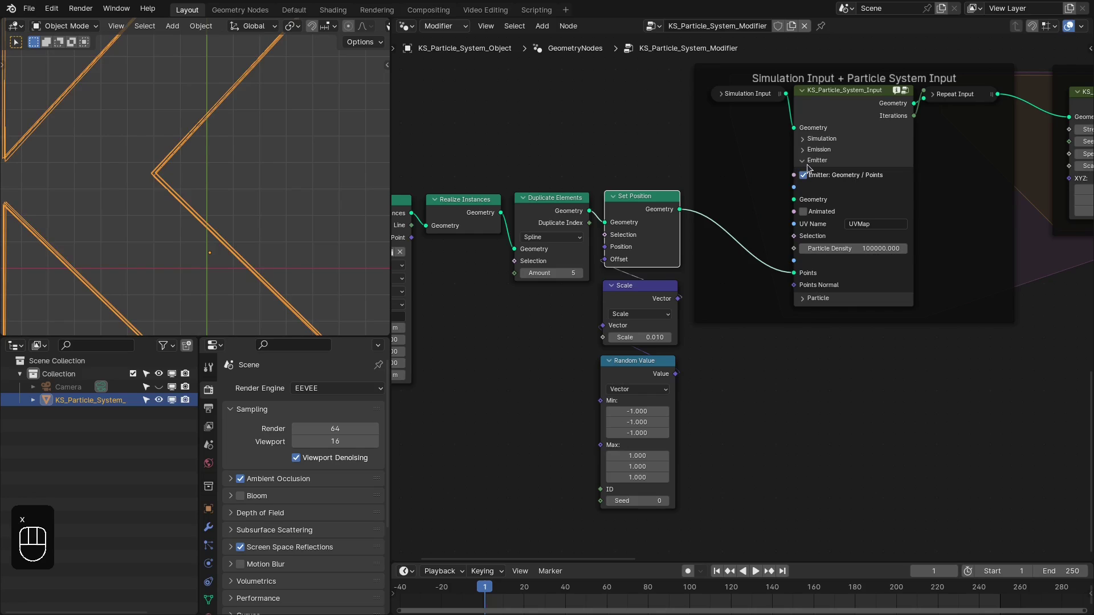
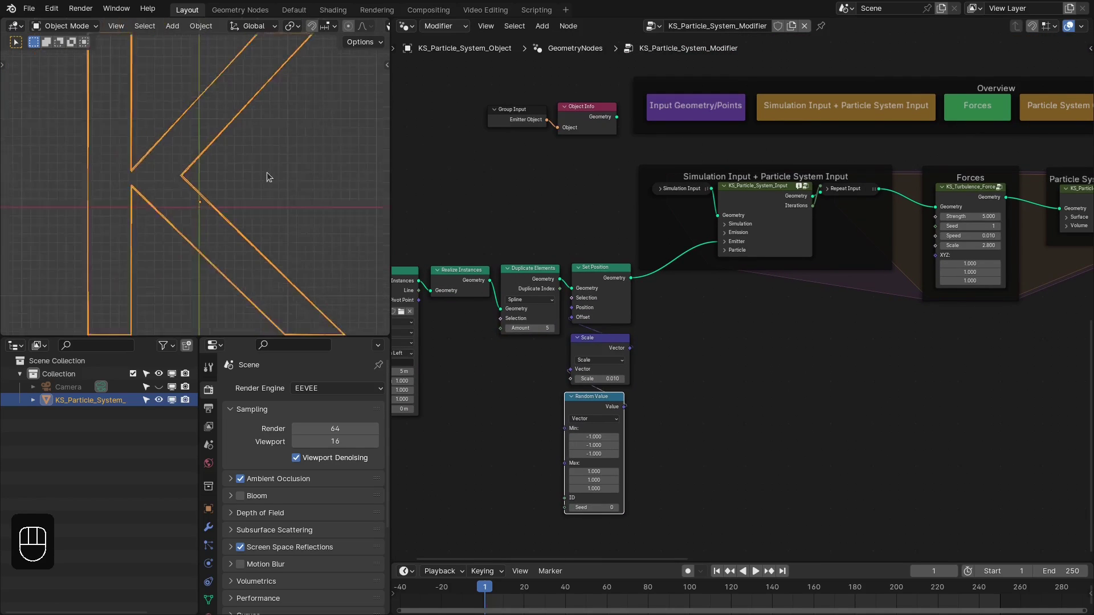
- Expand the Particle settings showing Life 120, Size 1.000 and Emitter Velocity 0.200
middle_click(741, 250)
left_click(732, 238)
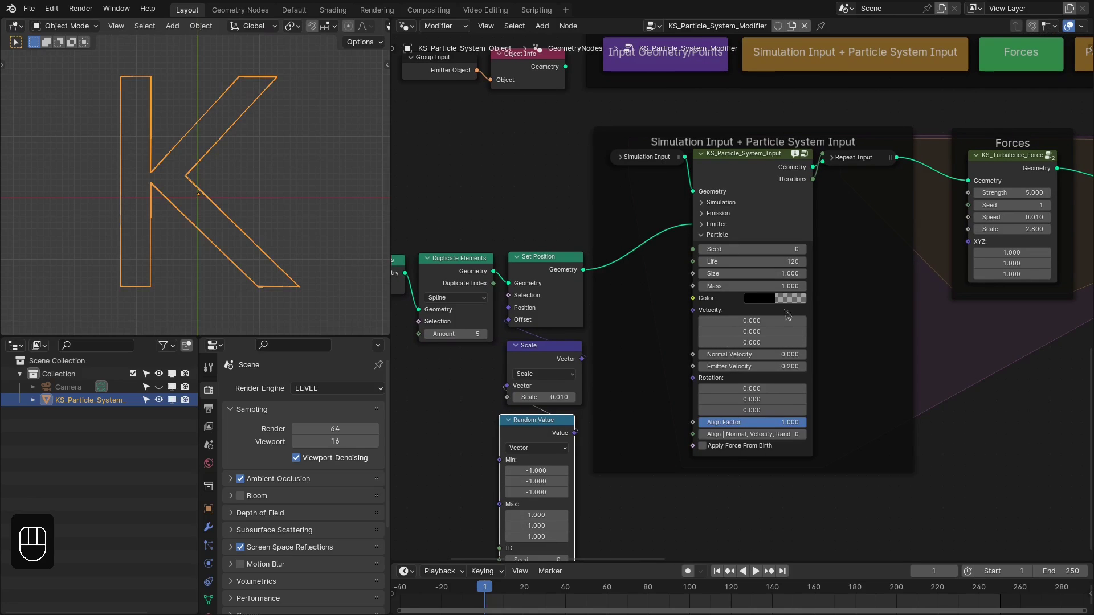
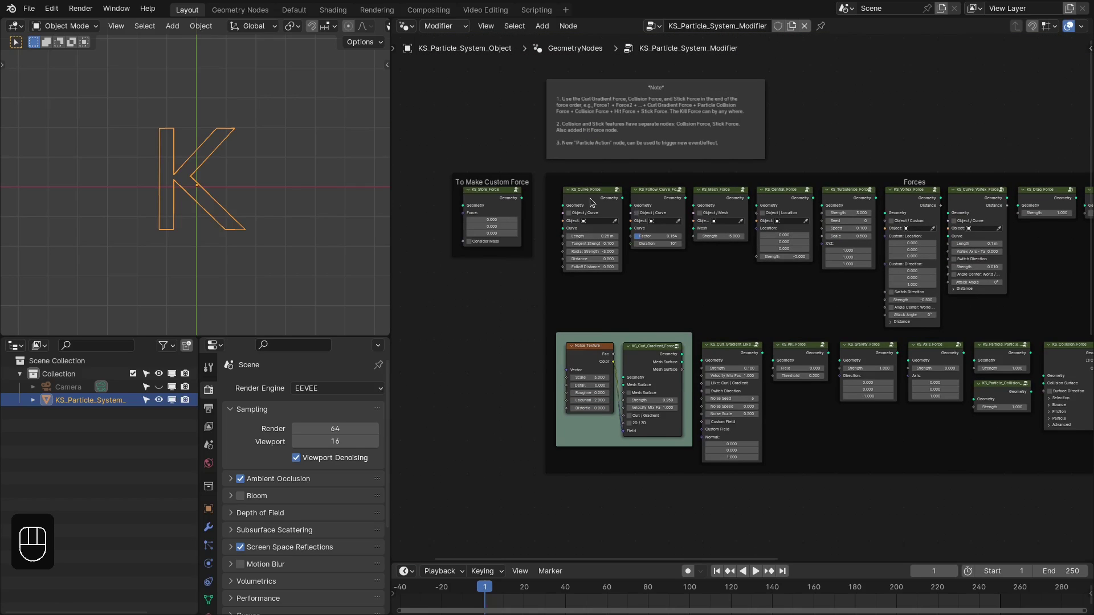
- Insert a KS_Curve_Force node into the particle chain with Tangent Strength 0.1
left_click(592, 201)
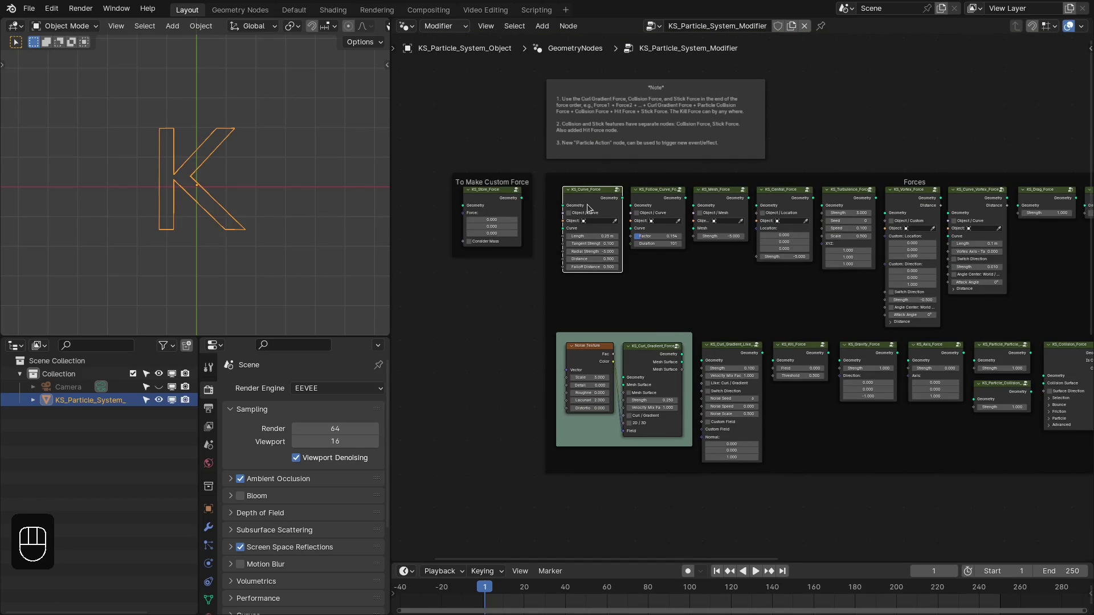
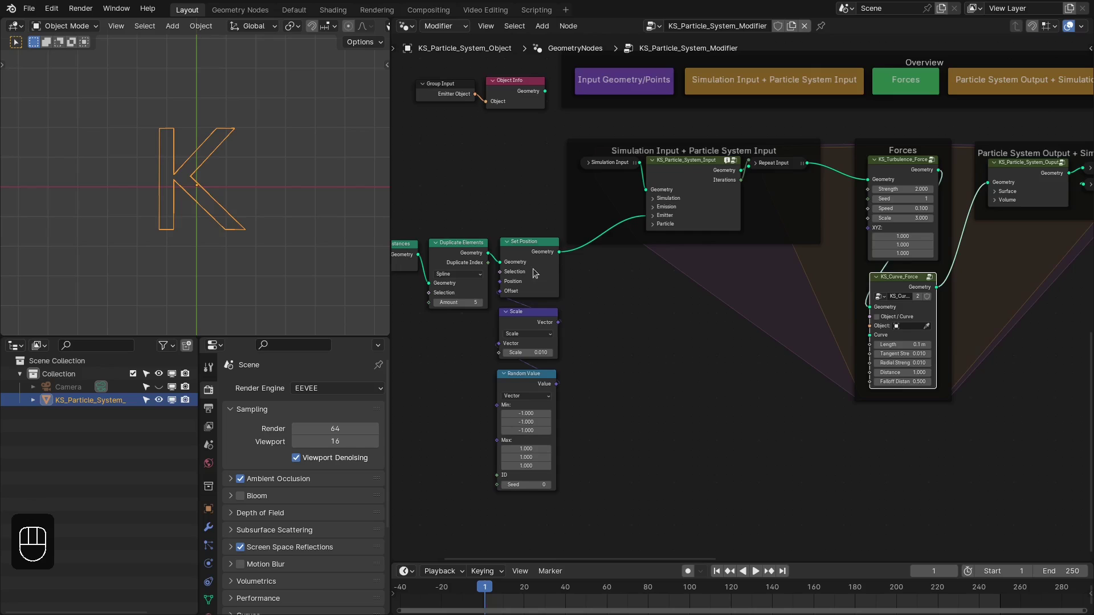
middle_click(485, 267)
left_click(507, 246)
left_click_drag(596, 256, 935, 322)
middle_click(636, 328)
middle_click(759, 302)
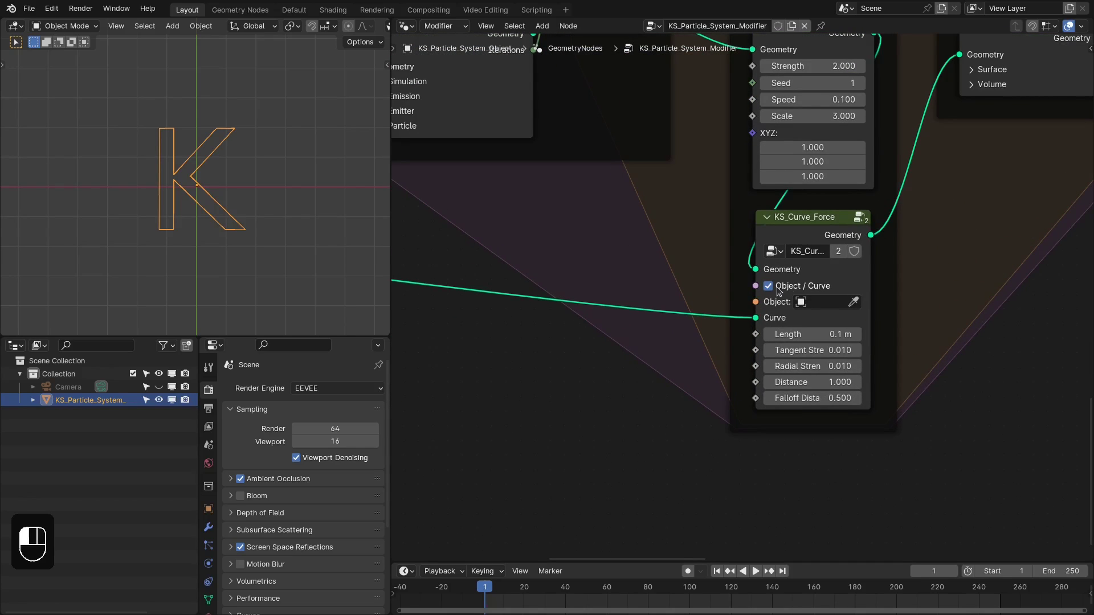
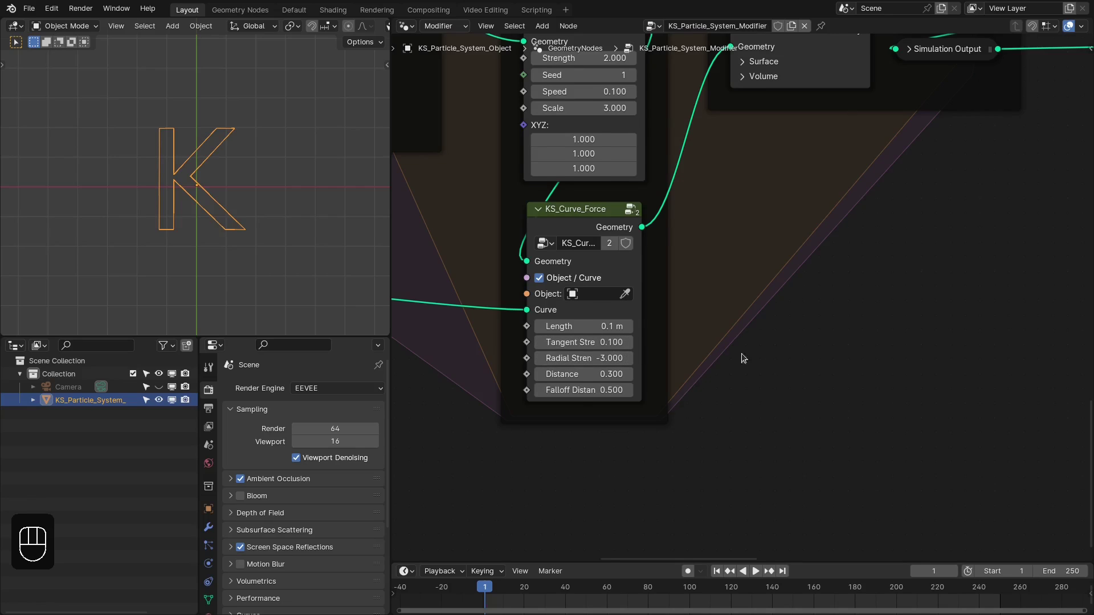
- Set the curve force Radial Strength to -3 and Distance to 0.3 with Falloff 0.500
middle_click(705, 324)
key("d")
key("ctrl+z")
key("d")
key("d")
key("d")
left_click(647, 343)
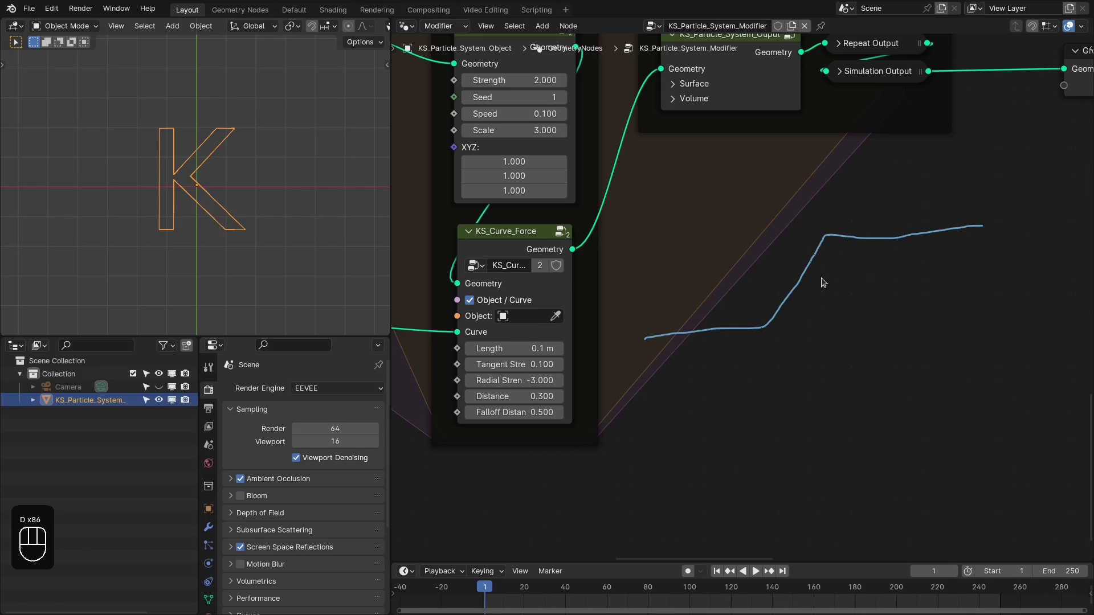
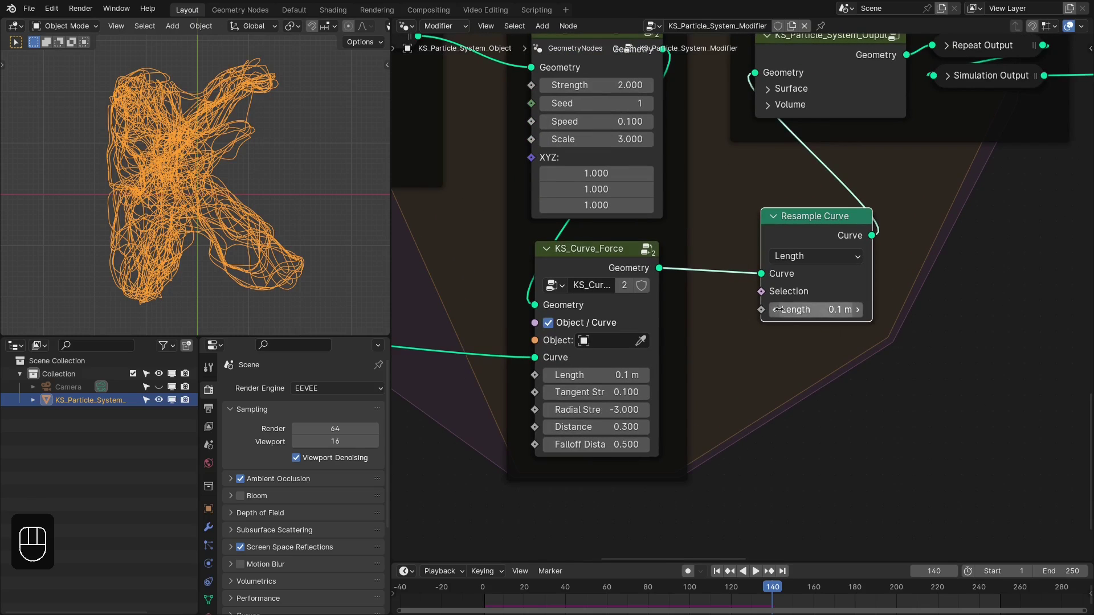
- Resample the K curve, trying 0.5 m then settling on 0.1 m, and replay so trails swirl around the K
left_click_drag(880, 344, 778, 333)
left_click_drag(795, 336, 771, 335)
left_click(770, 241)
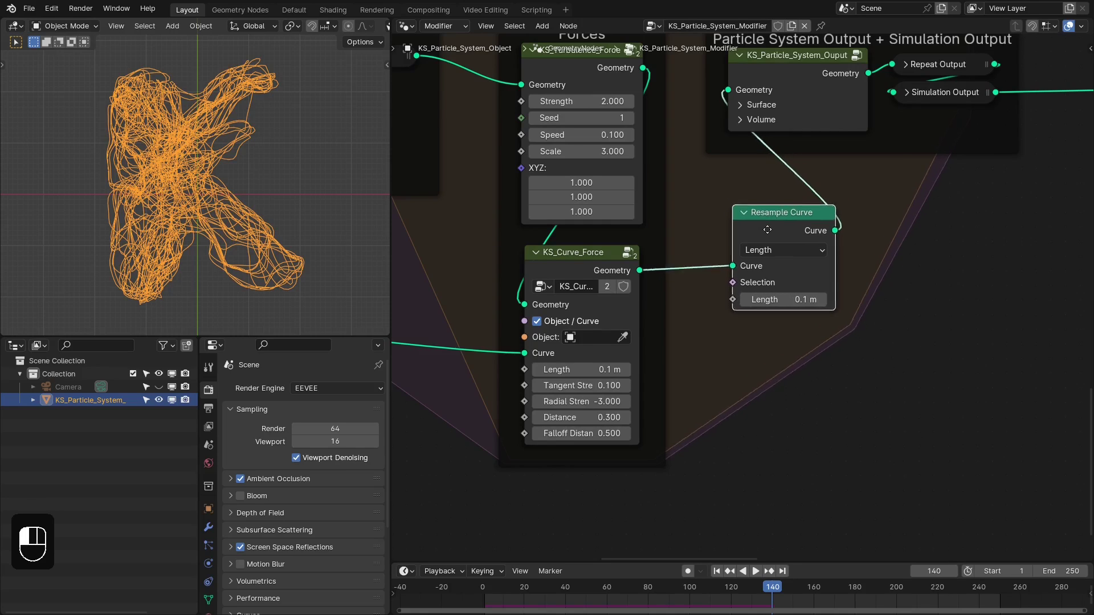
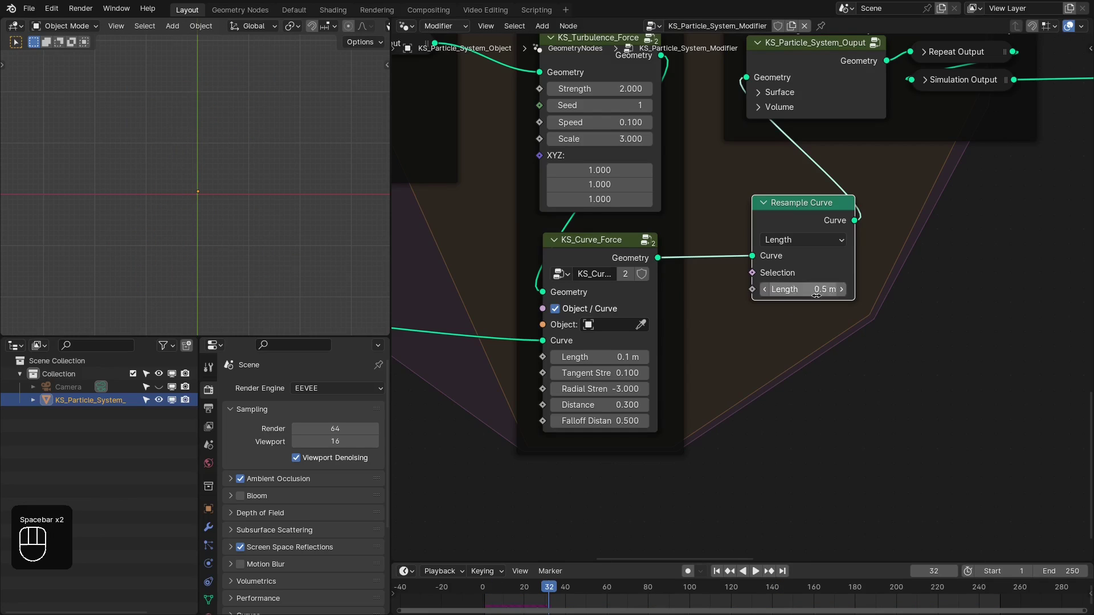
key("shift+Left")
key("space")
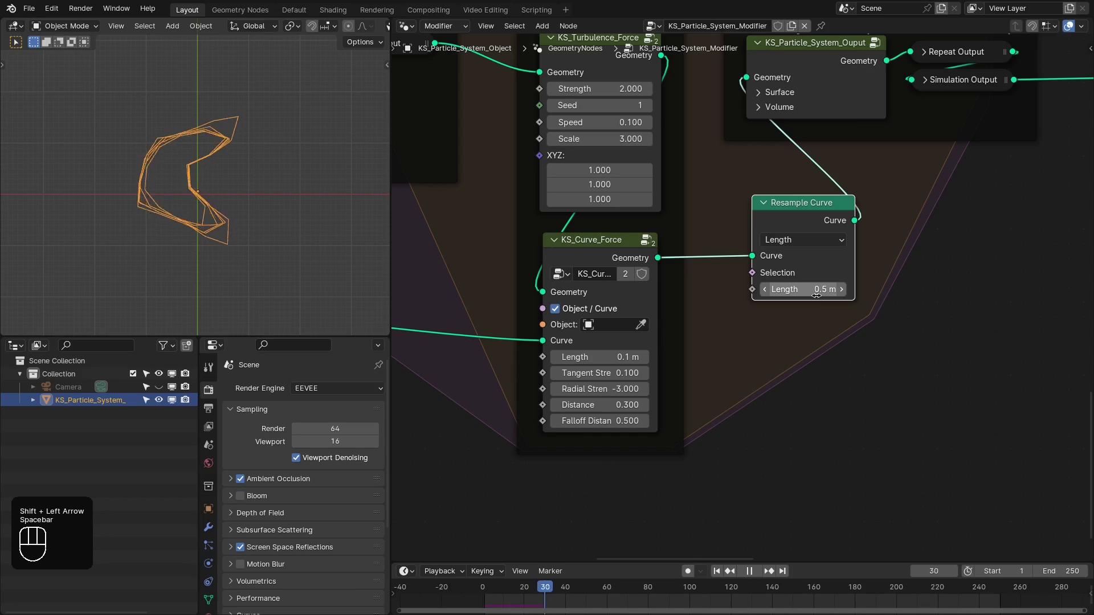
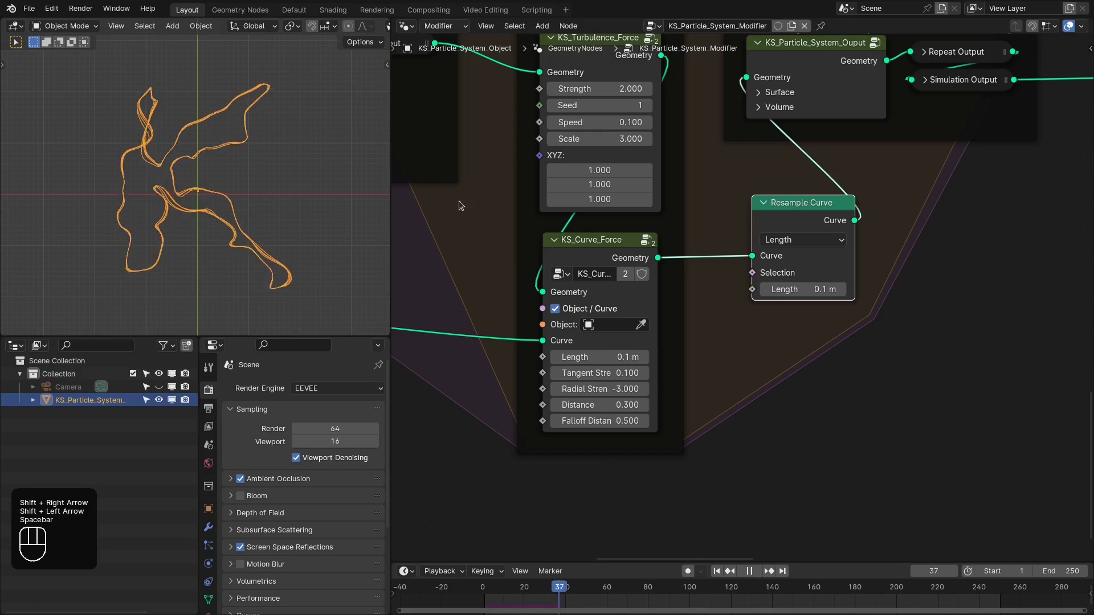
left_click(823, 229)
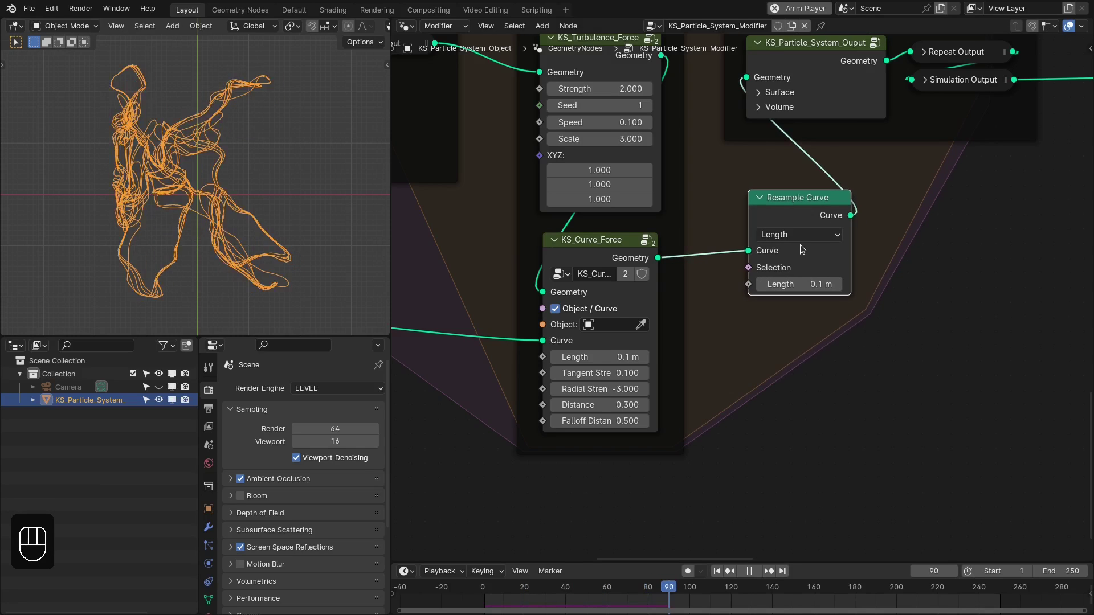
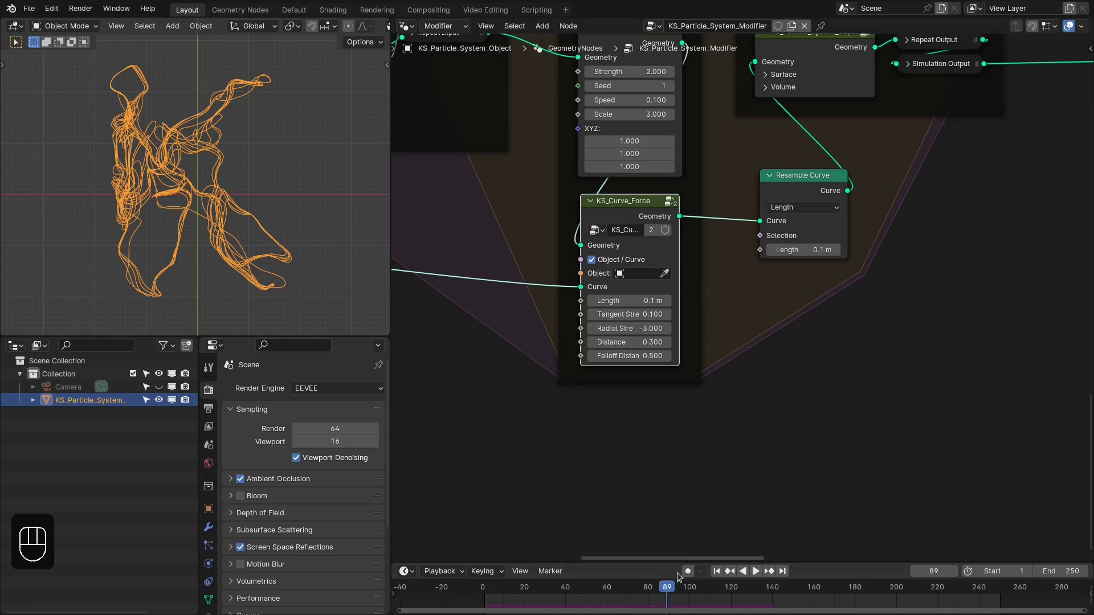
left_click_drag(657, 582, 753, 403)
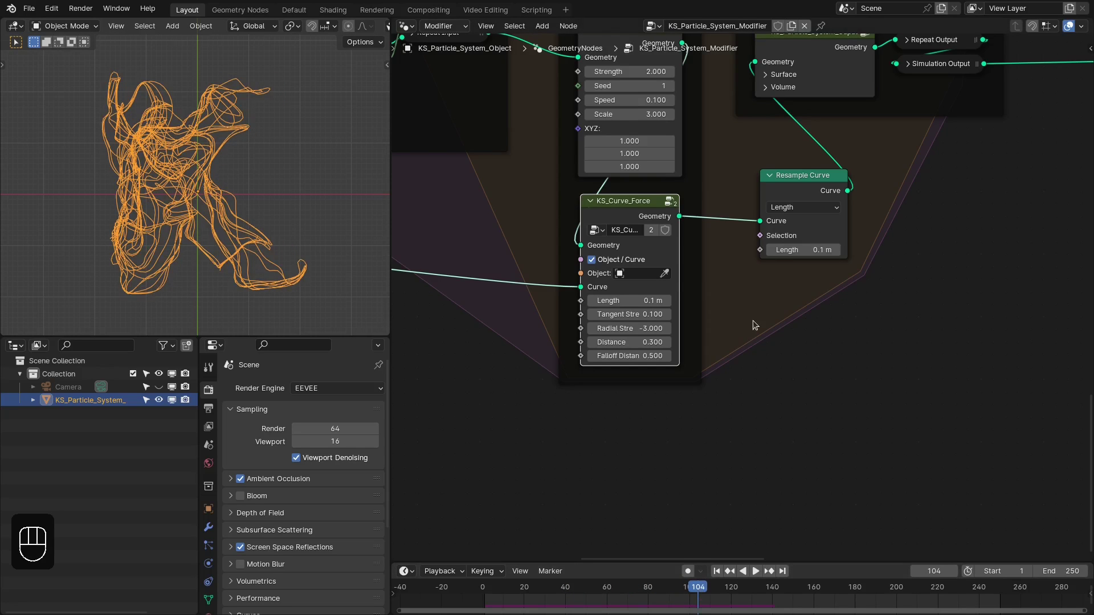
- Add the KS_Drag_Force group (strength 0.020) after KS_Curve_Force and replay the simulation
key("shift+a")
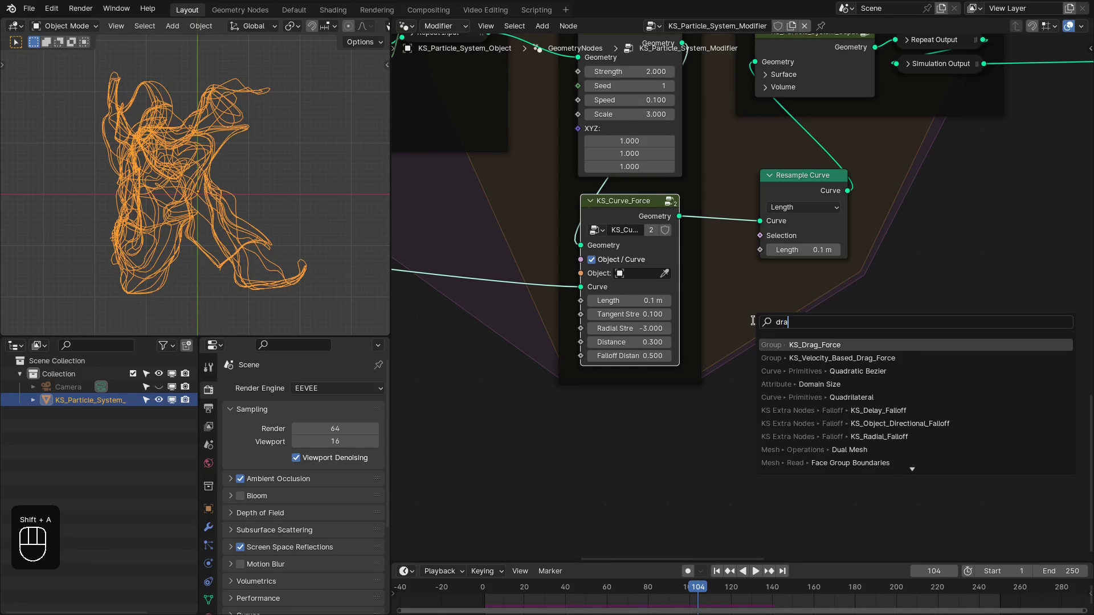
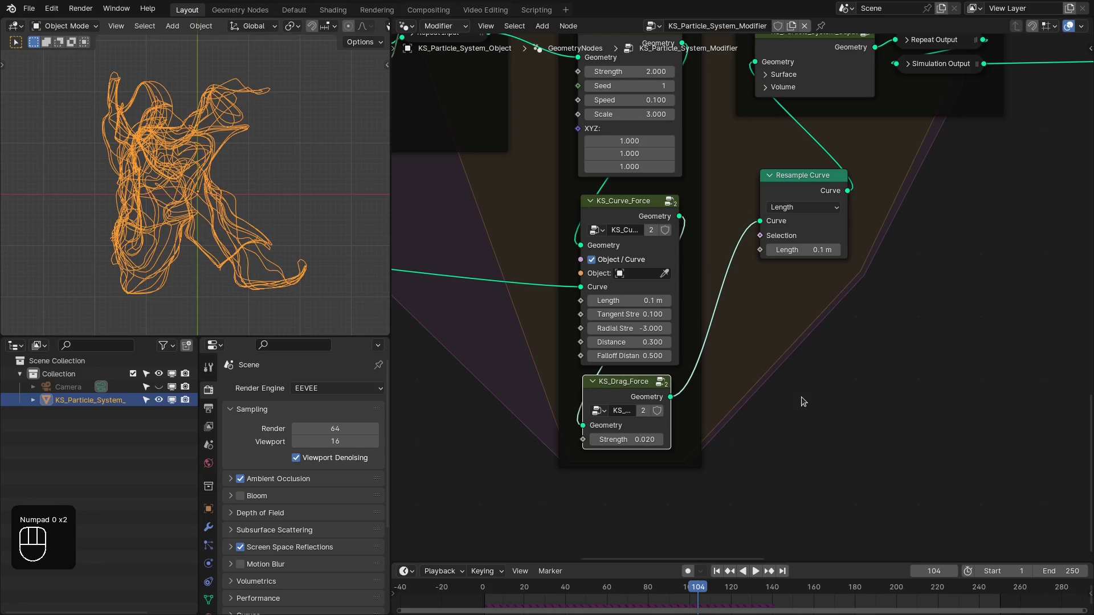
key("shift+Right")
key("shift+Left")
key("space")
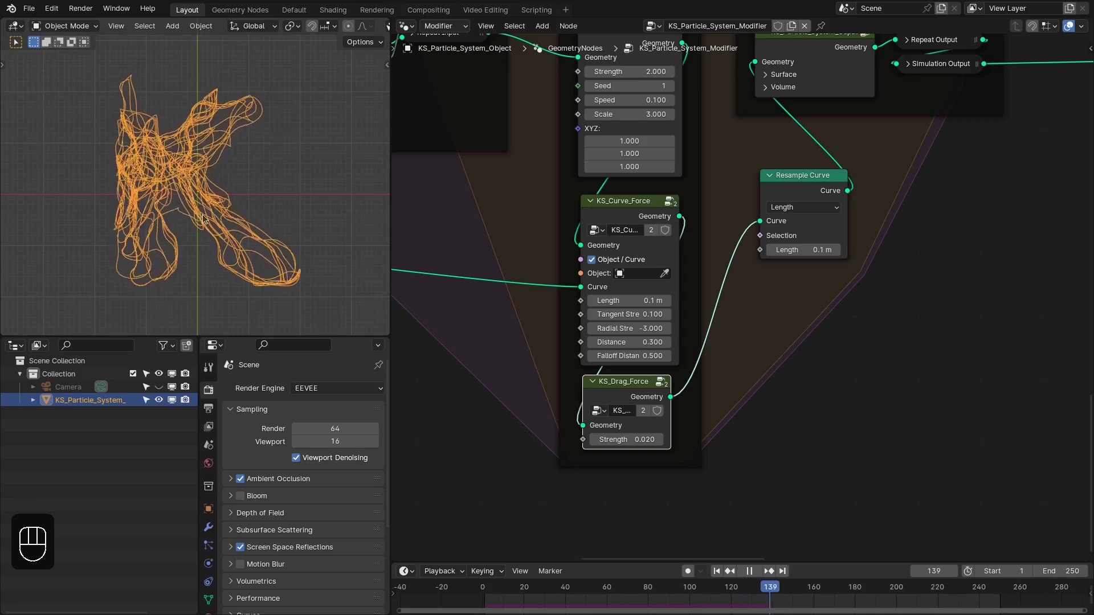
key("space")
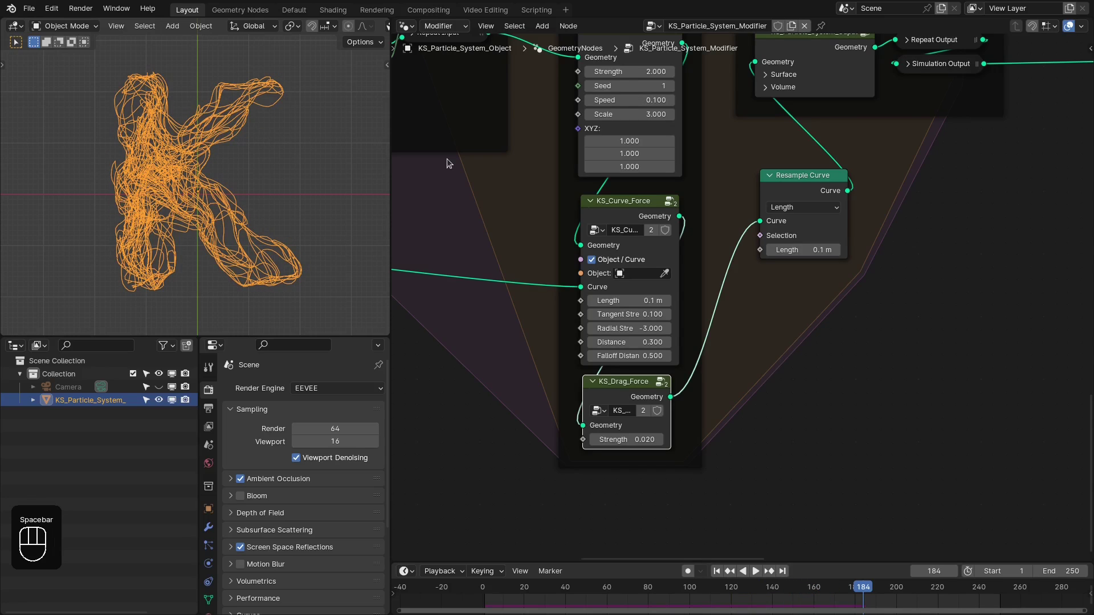
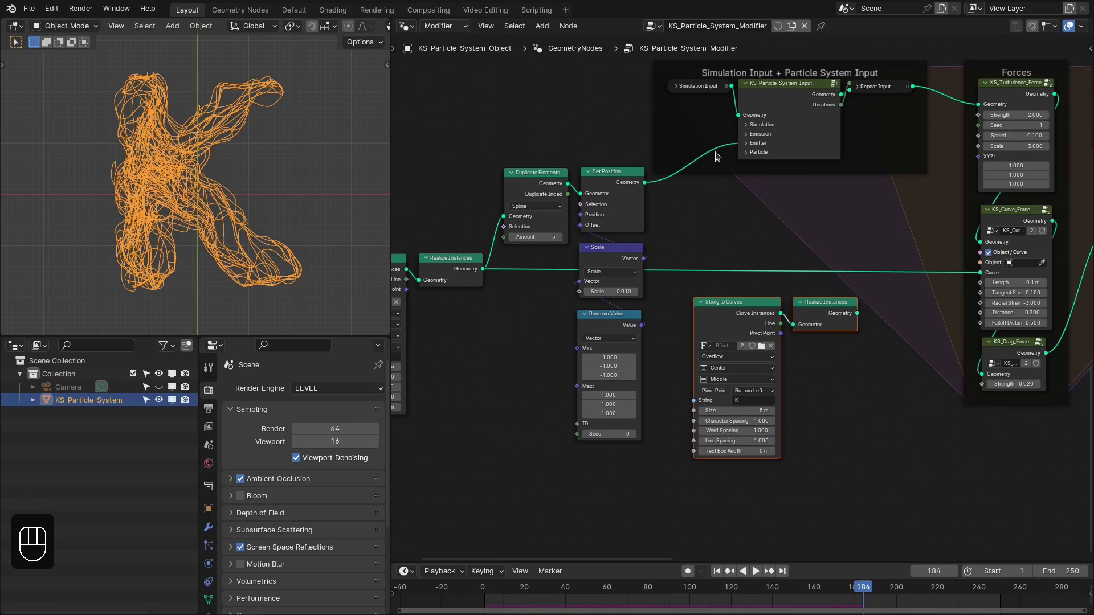
- Change the String to Curves text from K to S
middle_click(802, 220)
middle_click(660, 316)
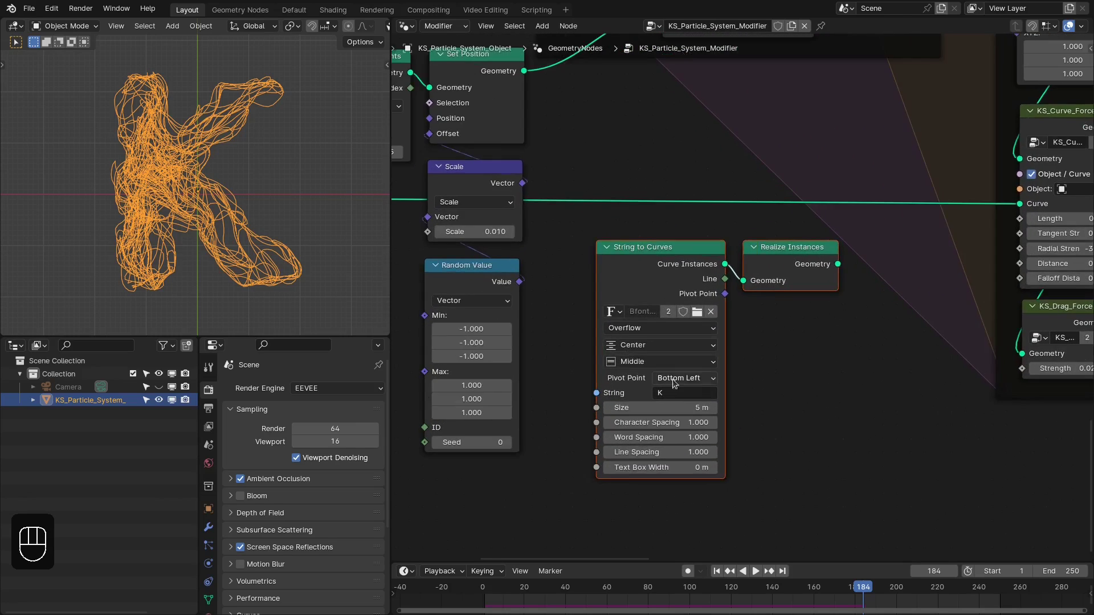
left_click(676, 390)
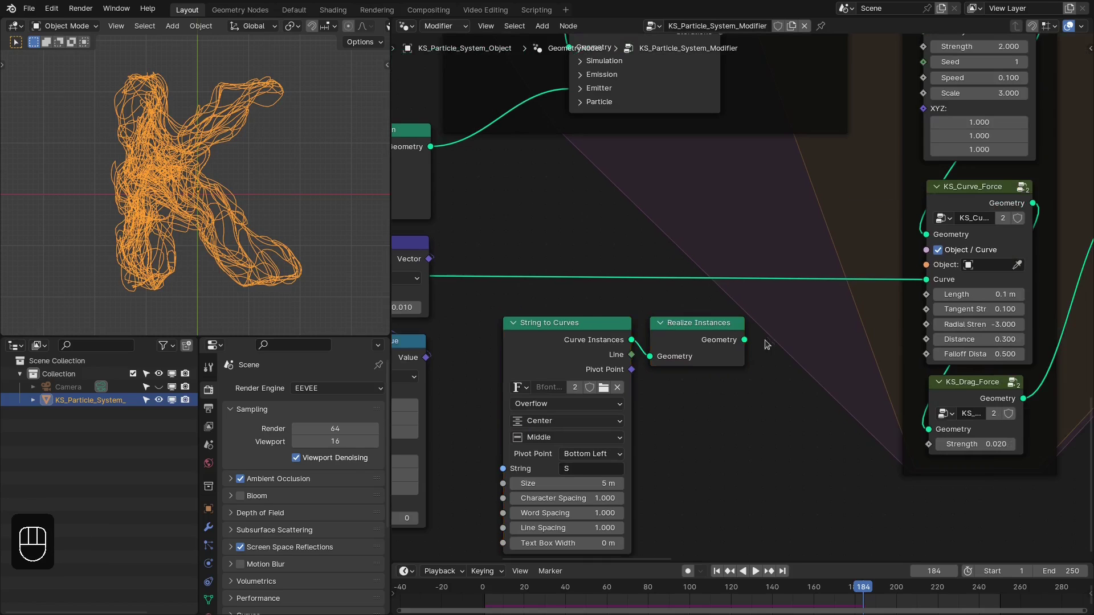
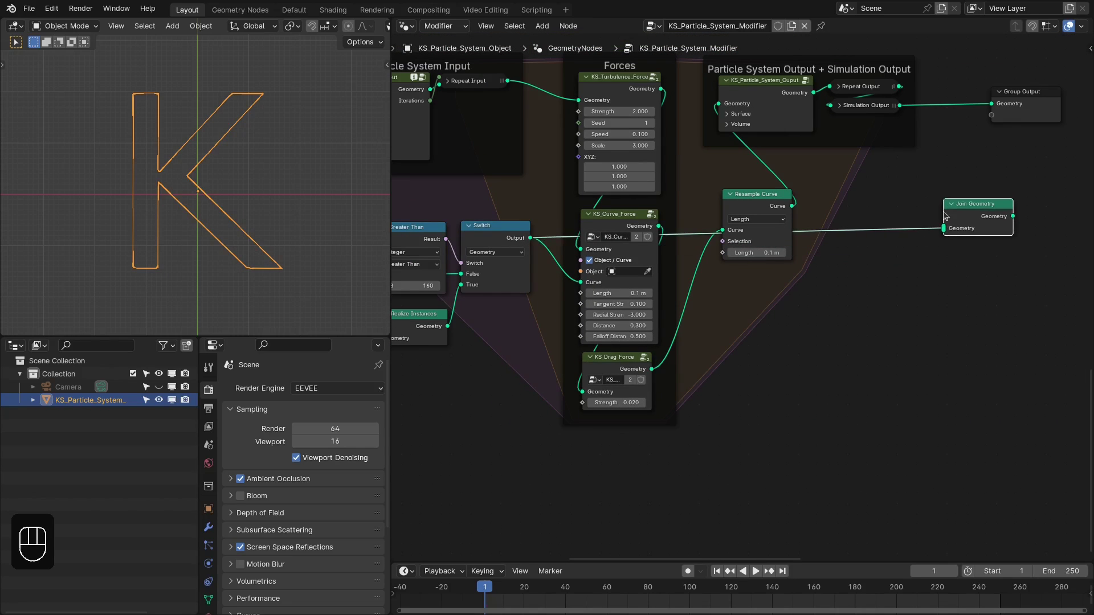
- Wire Scene Time Frame into Greater Than A and merge trails with the letter via Join Geometry
left_click_drag(910, 118, 960, 220)
left_click(960, 221)
left_click_drag(1010, 218, 1016, 107)
left_click(1018, 106)
right_click(991, 212)
left_click(928, 190)
middle_click(853, 210)
left_click(796, 203)
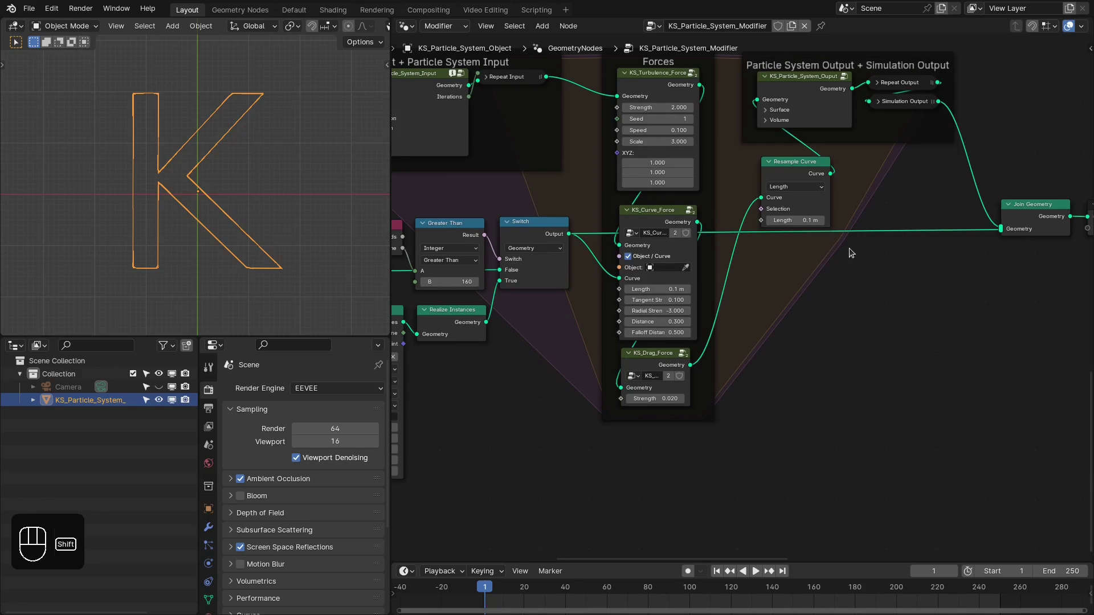
- Rewind to the first frame and replay the simulation around the K
key("shift+Right")
key("shift+Left")
key("space")
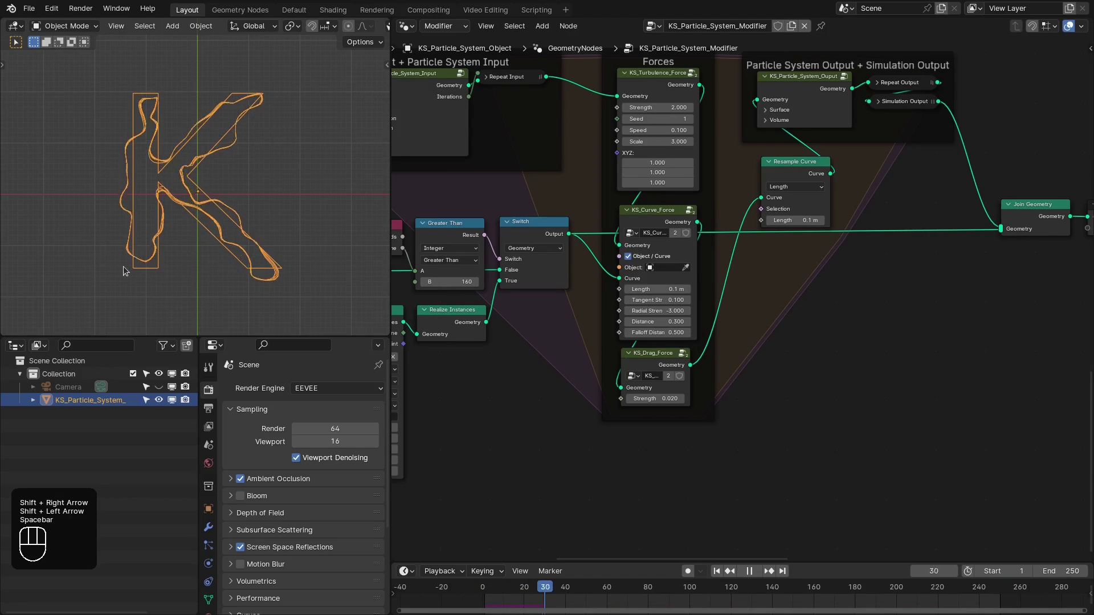
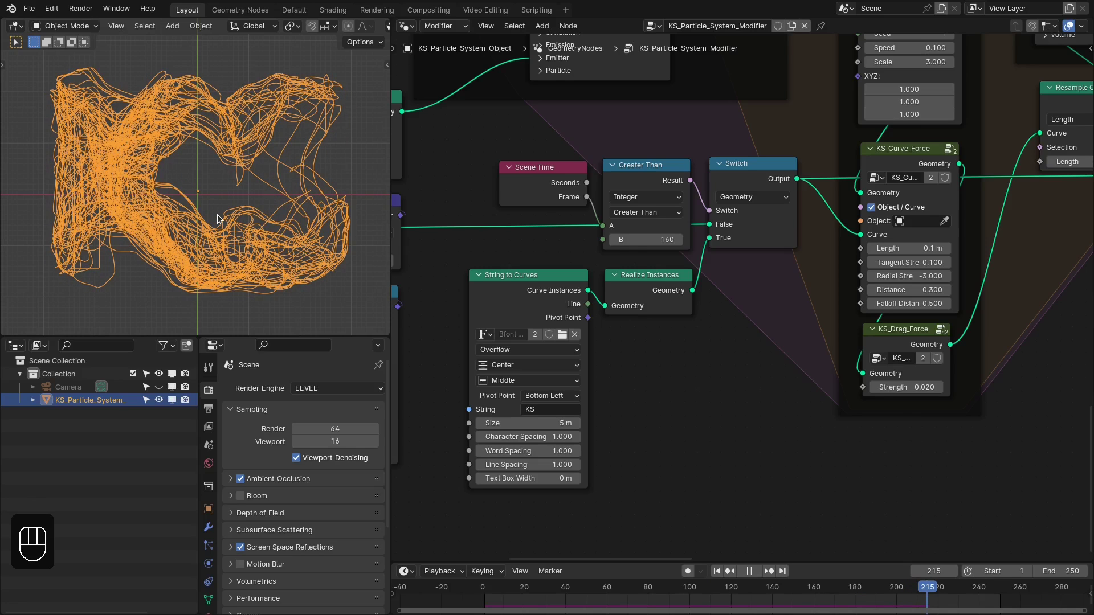
- Stop playback and jump to the end frame showing trails on both KS letters
key("space")
key("shift+Right")
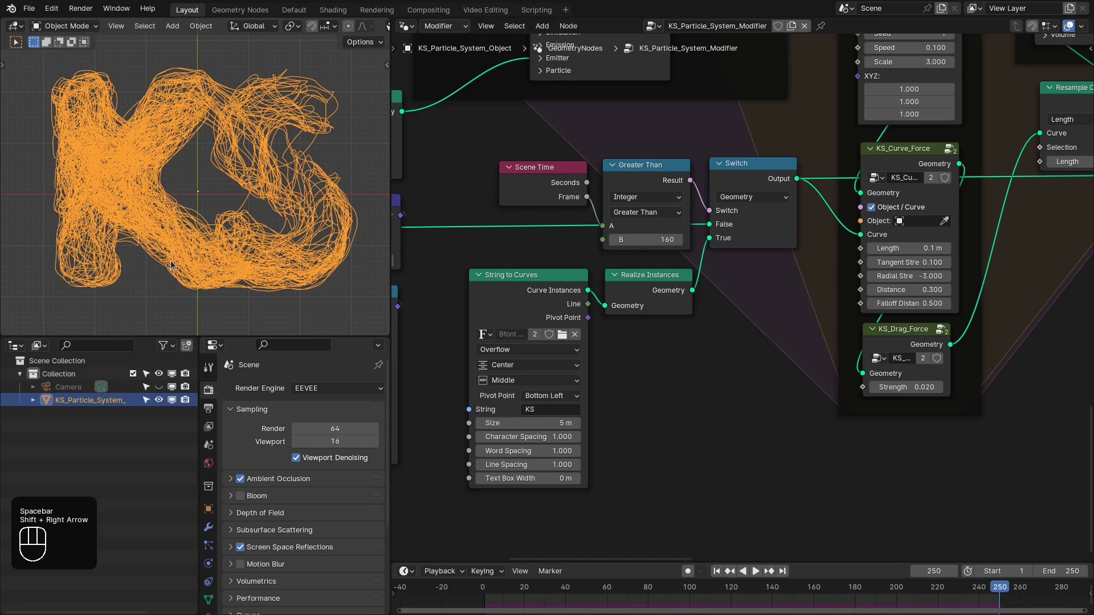
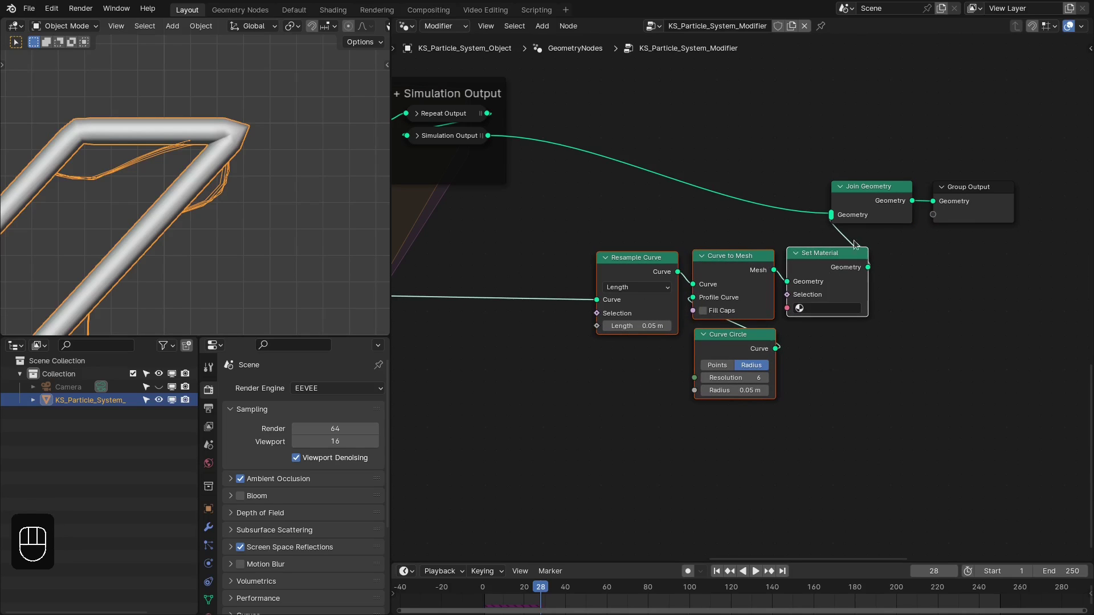
- Route the Simulation Output through its own Curve to Mesh into Join Geometry
right_click(973, 202)
left_click_drag(971, 206, 1025, 203)
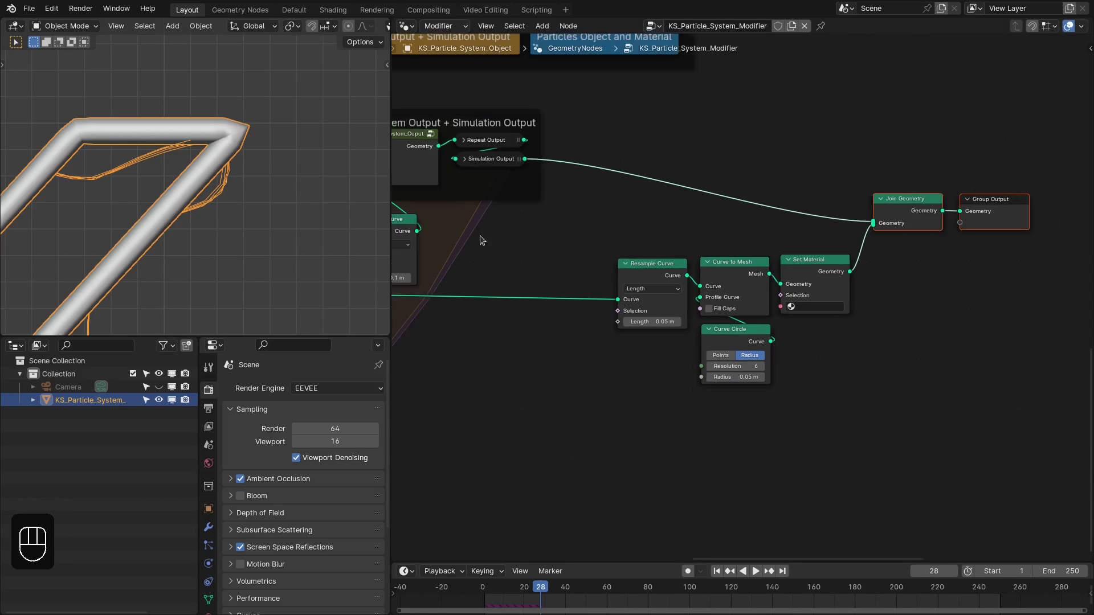
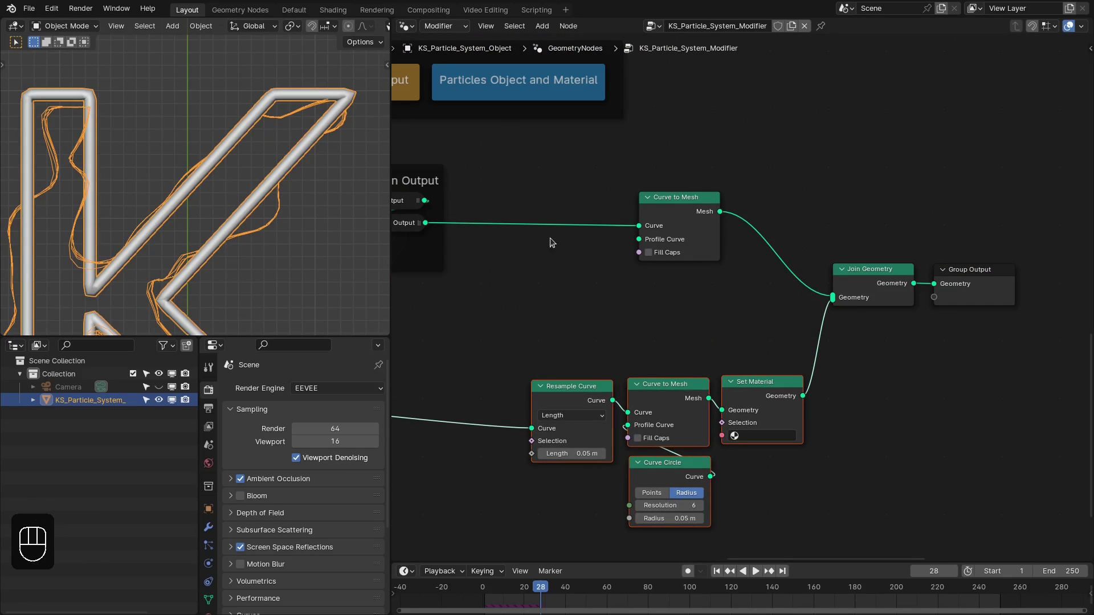
middle_click(586, 238)
middle_click(566, 212)
right_click(873, 261)
right_click(966, 295)
key("shift+a")
- Replay to preview the tube-swept K and S wrapped in trails, pausing at frame 162
key("space")
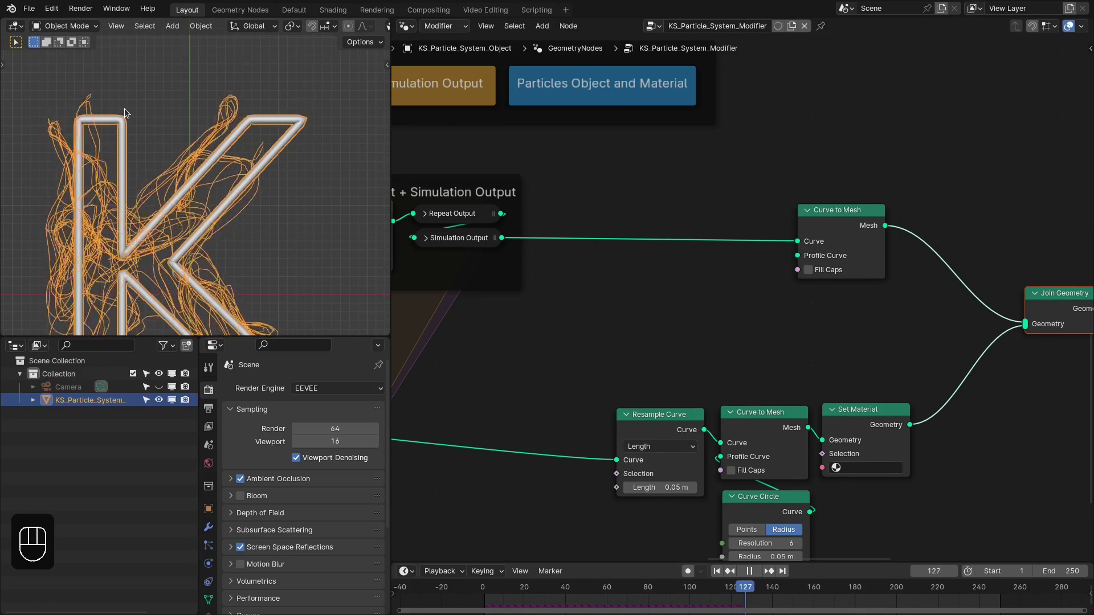
key("space")
key("space")
middle_click(77, 116)
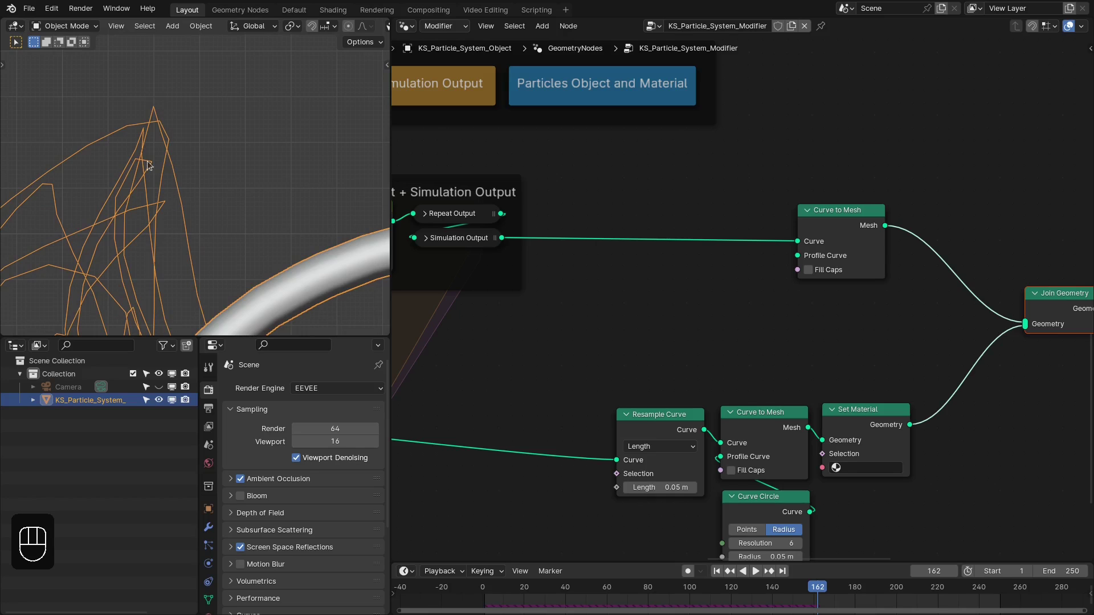
middle_click(598, 229)
- Sweep the trails along a Curve Line profile ending at X 0.01 m as thin ribbons
left_click(608, 229)
key("shift+a")
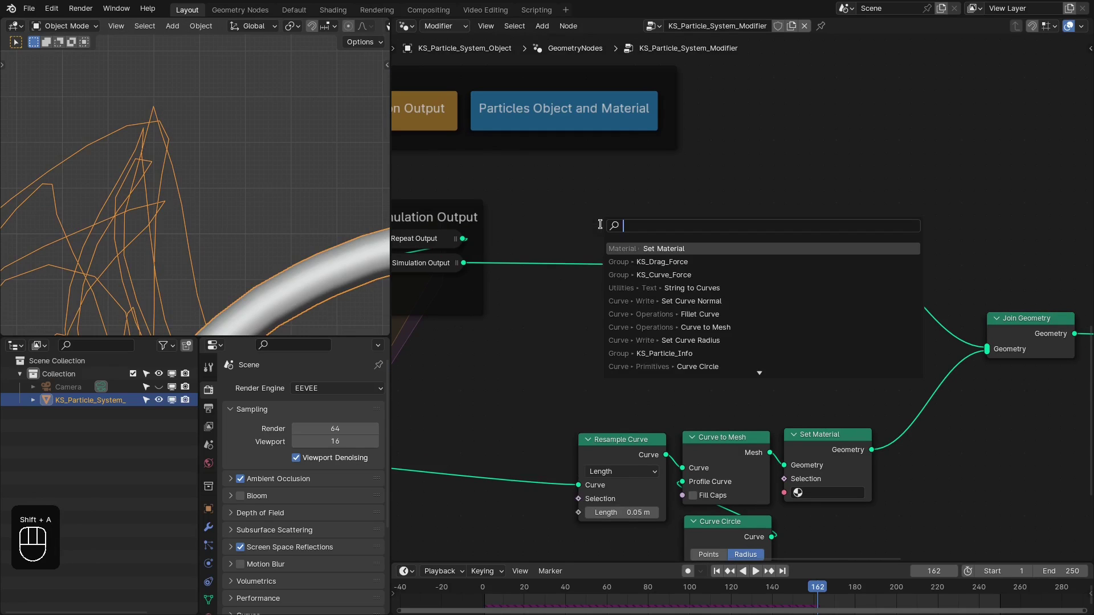
key("l")
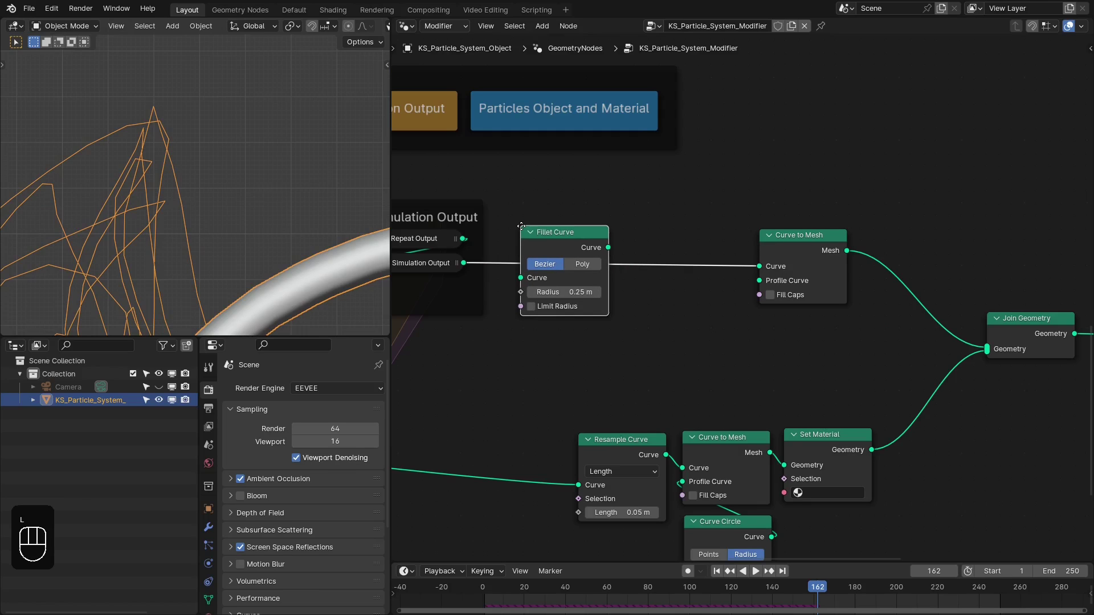
left_click(608, 290)
left_click(608, 291)
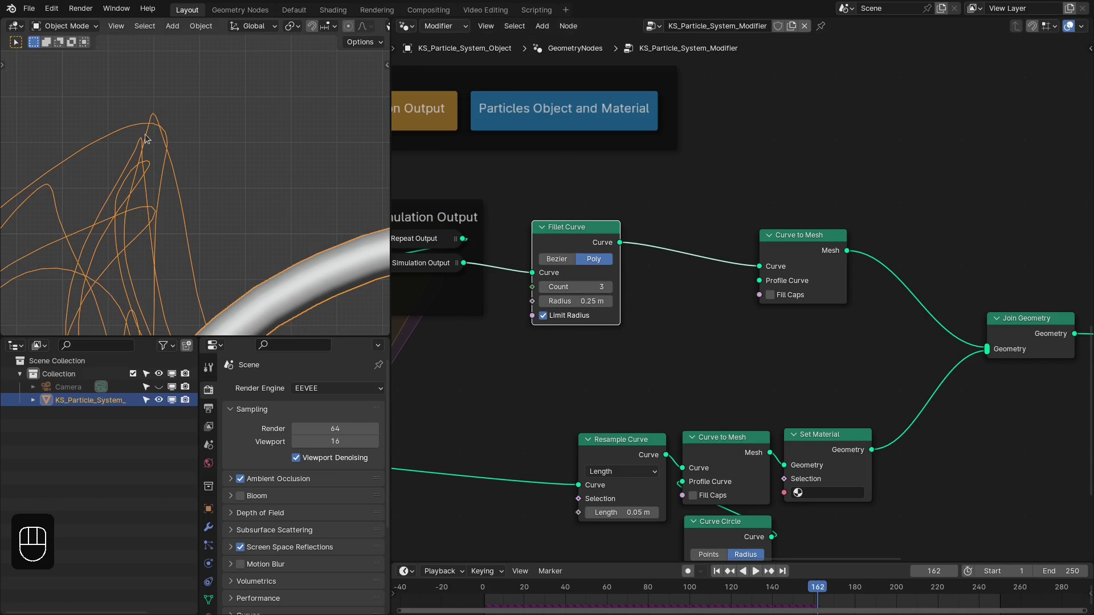
left_click(573, 245)
key("m")
key("m")
key("m")
key("m")
key("m")
key("m")
left_click_drag(828, 263, 719, 229)
key("shift+a")
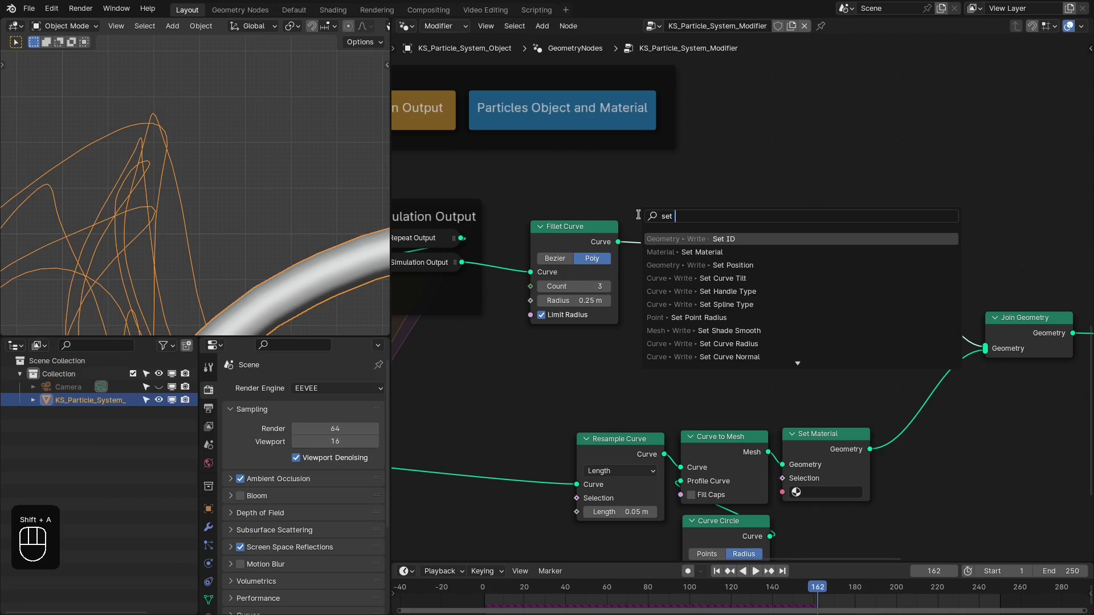
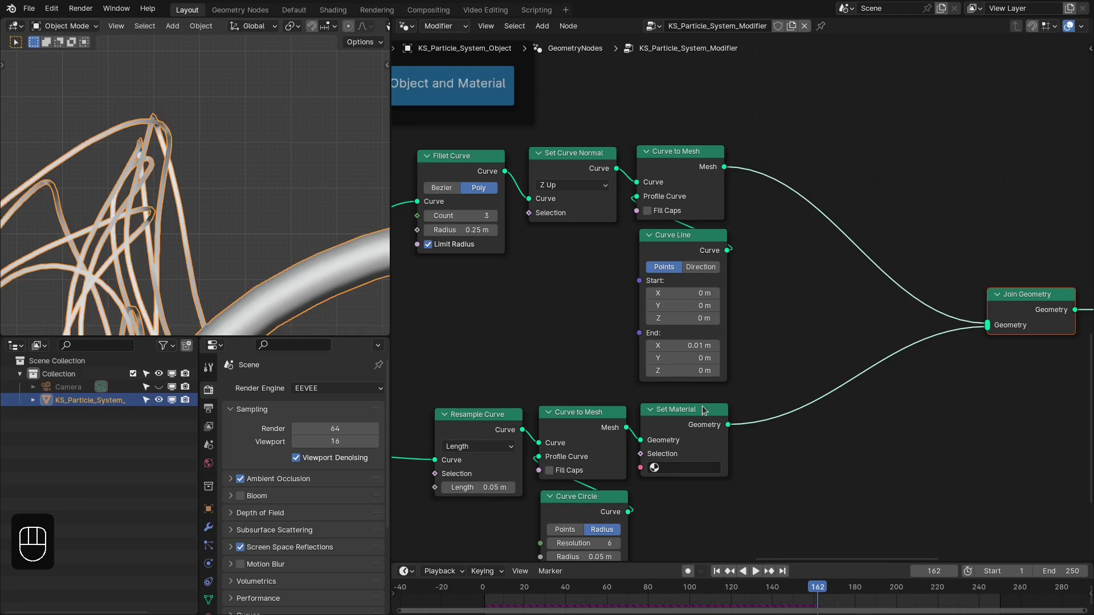
- Duplicate Set Material onto the link between the upper Curve to Mesh and Join Geometry
key("shift+s")
key("shift+d")
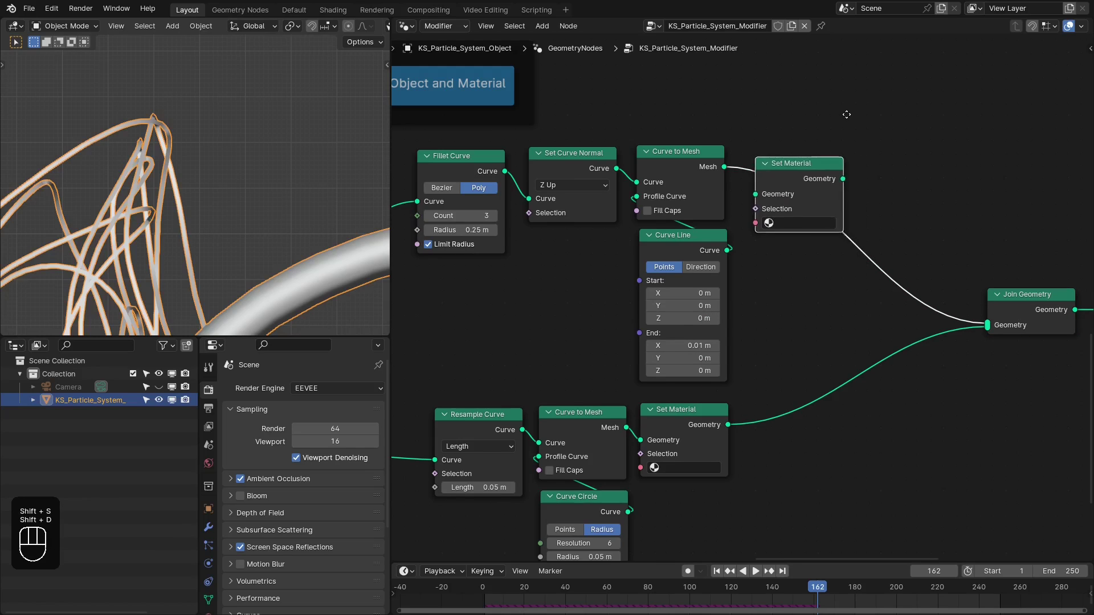
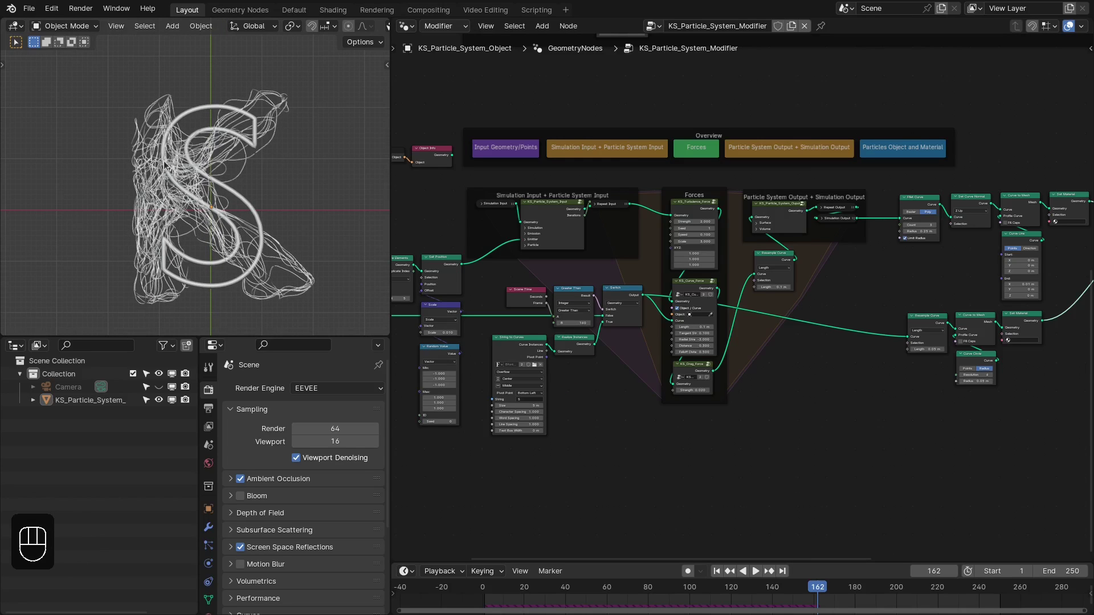
- Inspect the Particle emission material in the Shading workspace and show an empty material slot
key("space")
key("space")
left_click(326, 16)
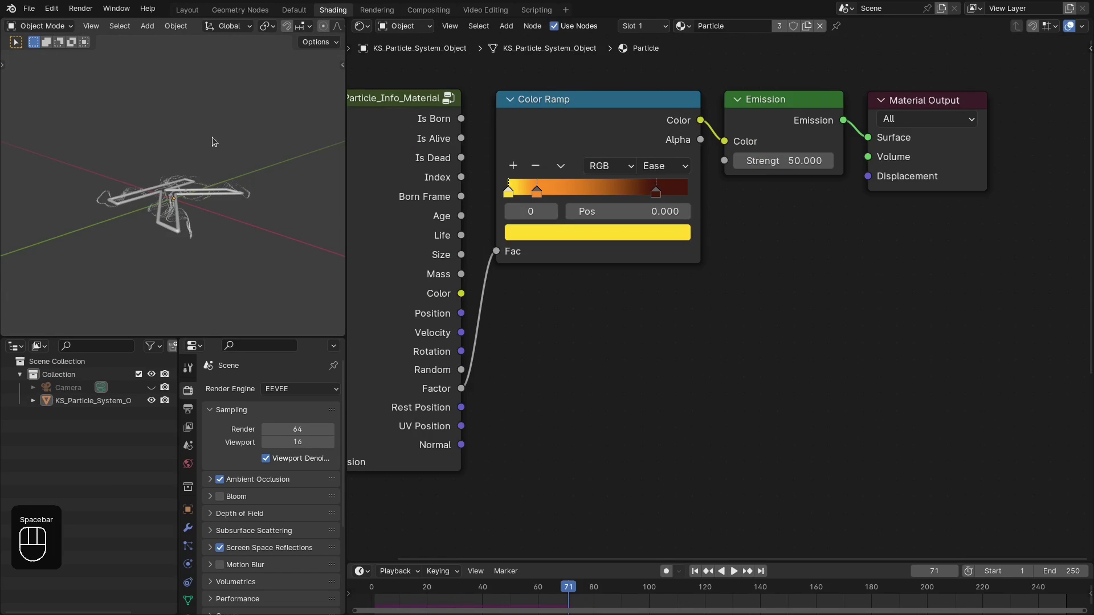
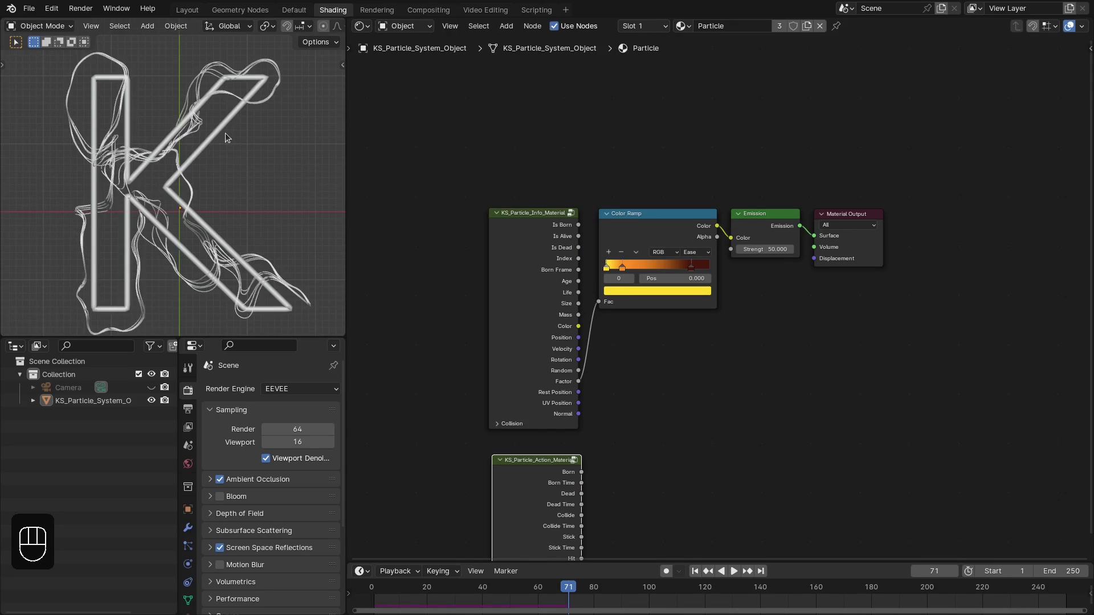
middle_click(633, 164)
left_click(823, 29)
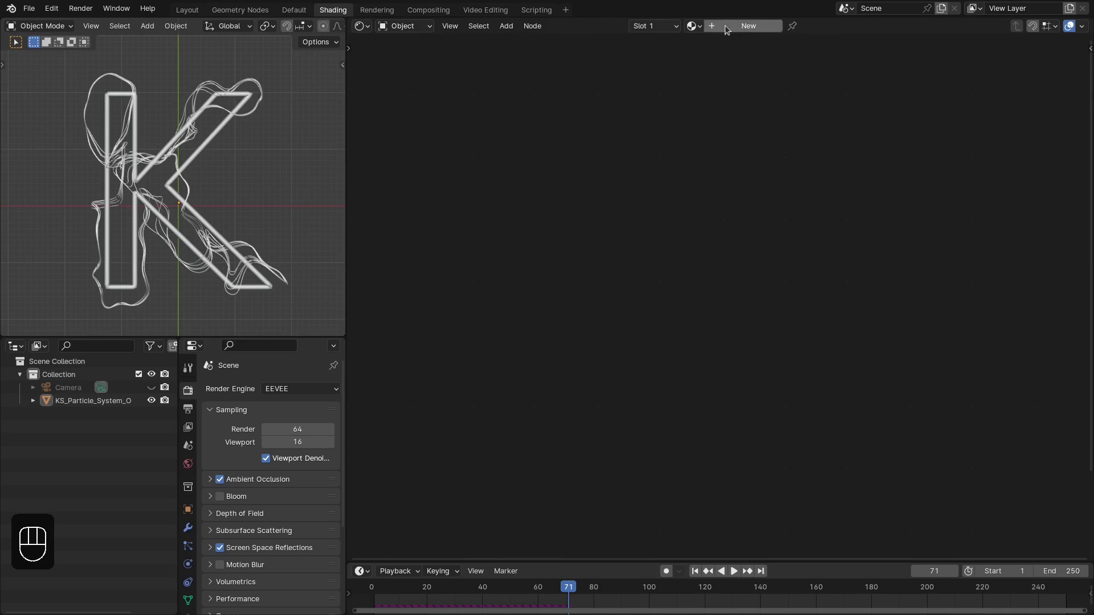
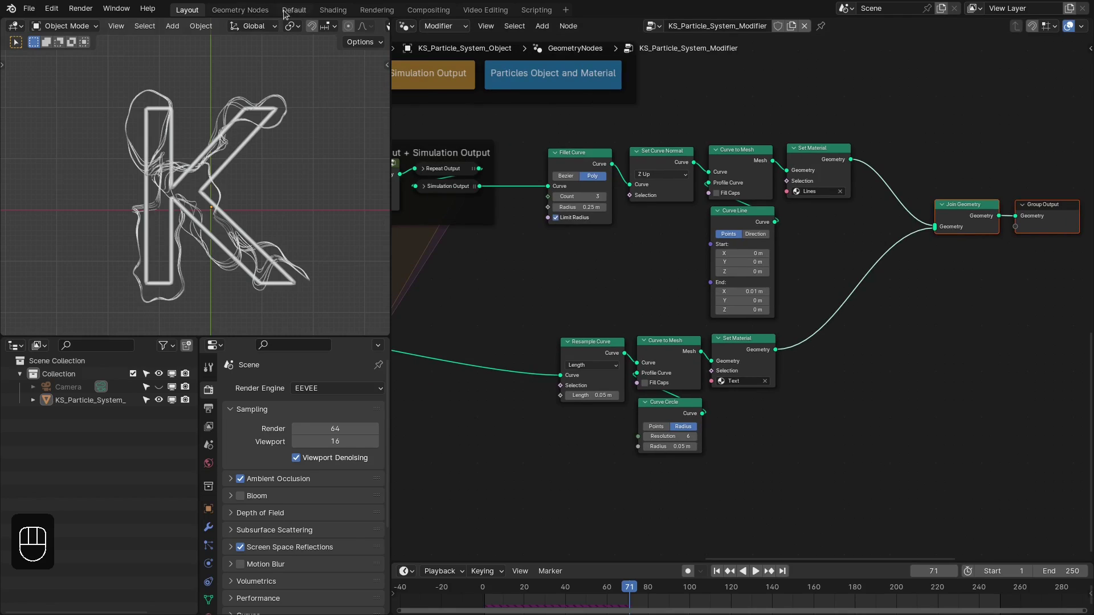
- Assign the Lines material, switch to Rendered shading and maximize the viewport on the neon K
key("z")
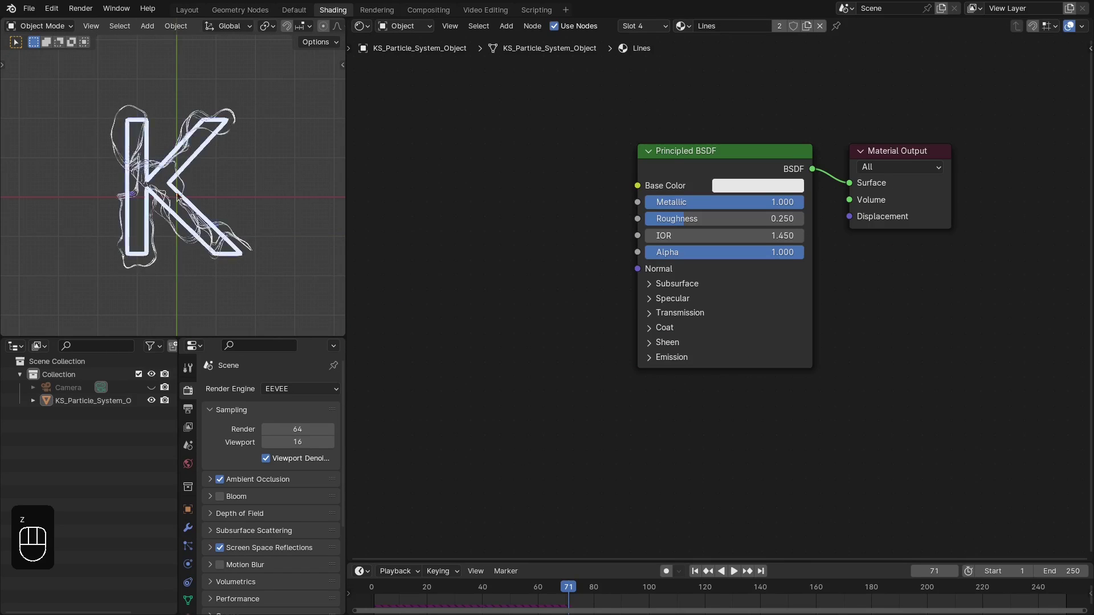
key("z")
left_click(229, 501)
left_click(220, 499)
left_click(223, 479)
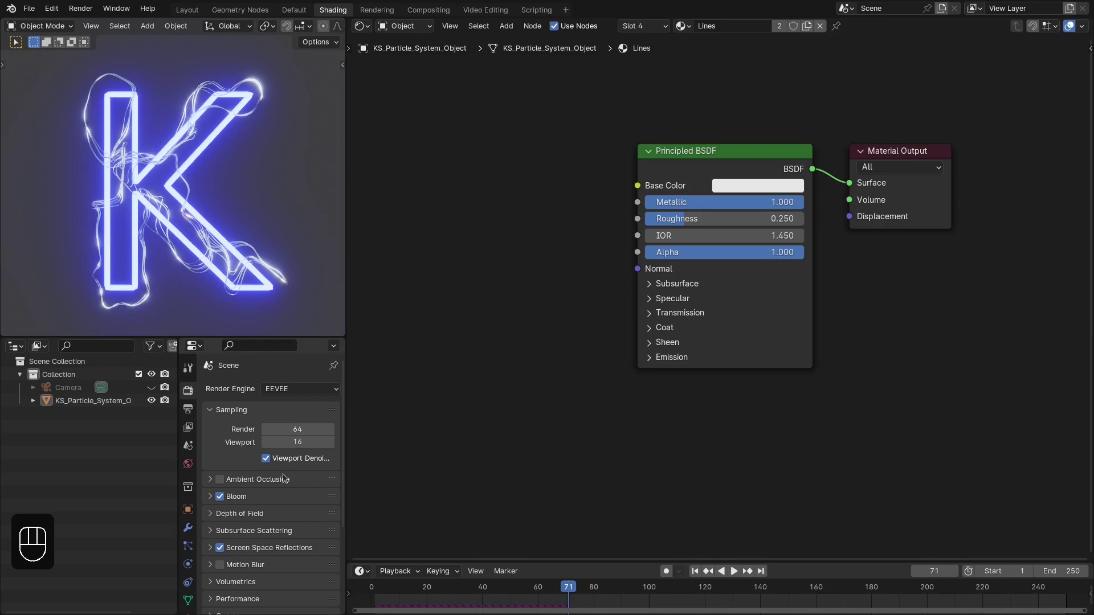
left_click(190, 179)
key("ctrl+space")
- Load the cayley_interior_2k HDRI in the Easy HDRI panel at 0.25 sky strength
key("z")
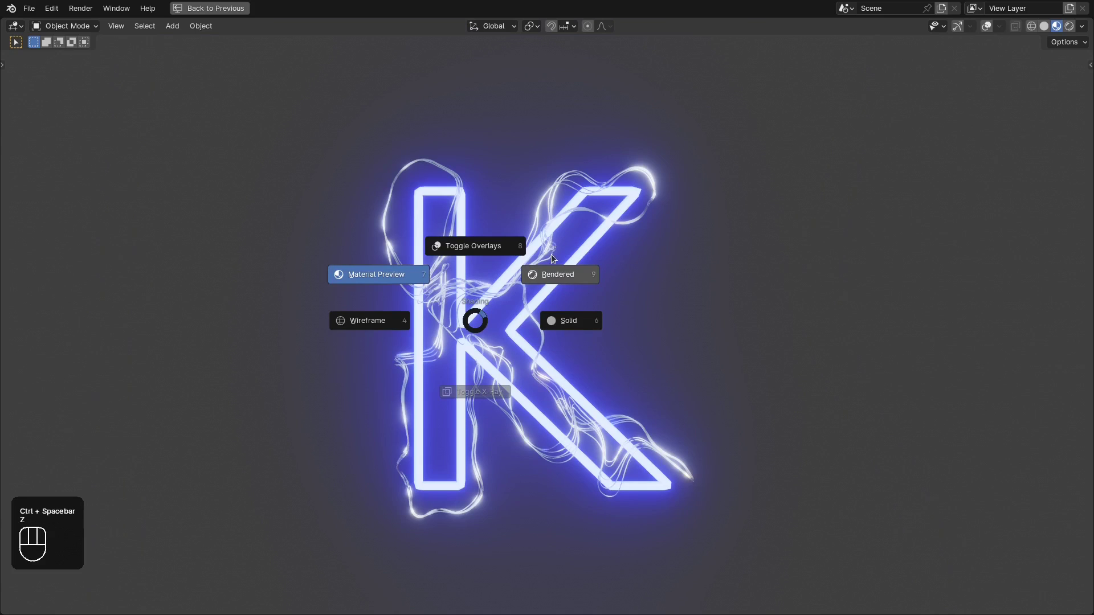
middle_click(525, 339)
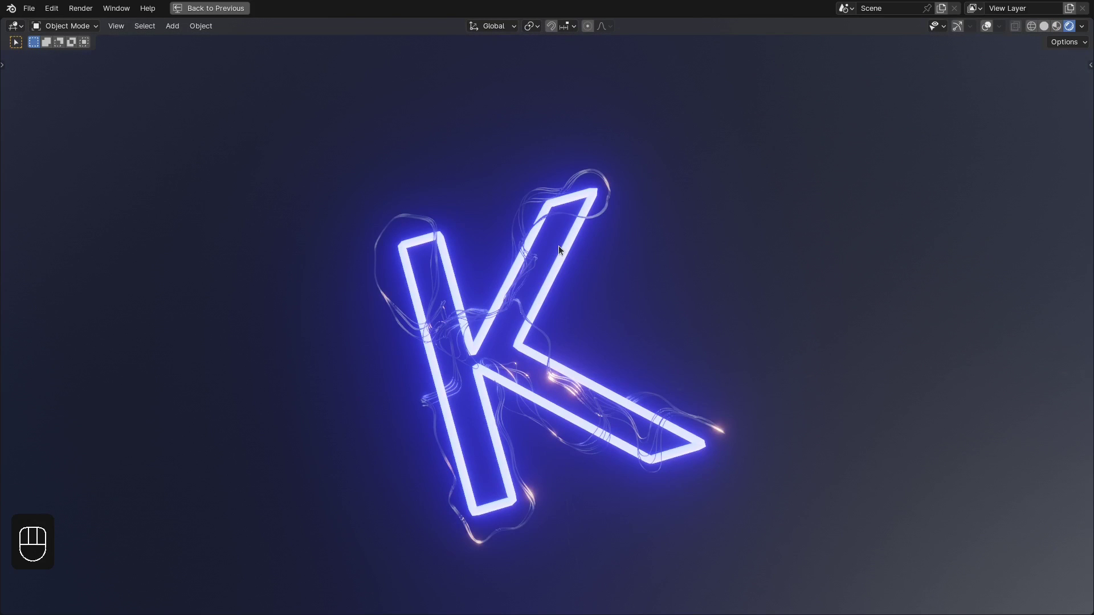
key("n")
middle_click(755, 206)
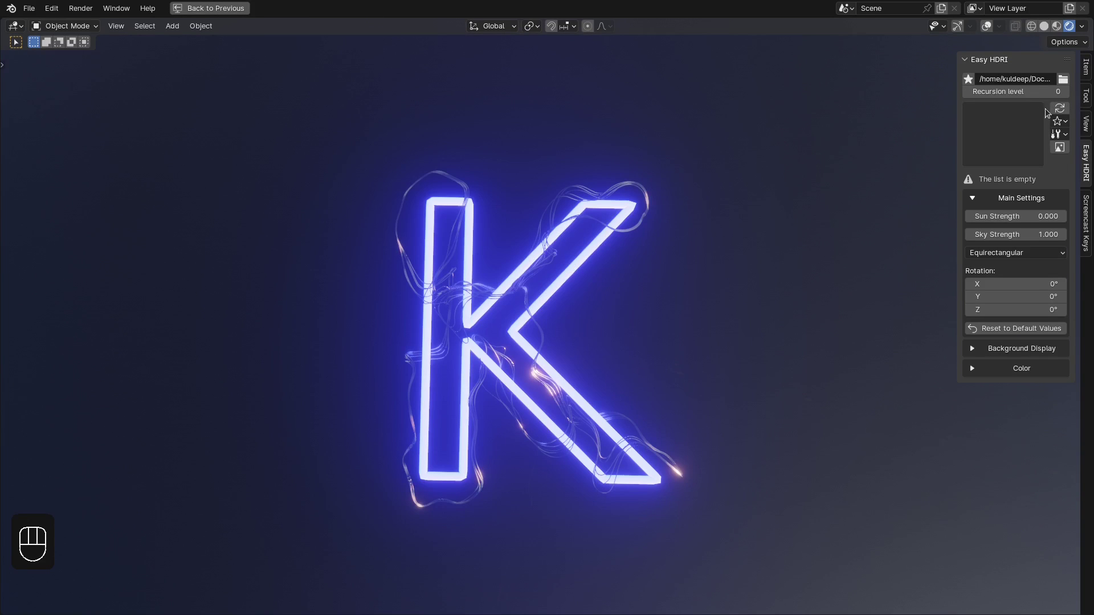
left_click_drag(1003, 148, 827, 203)
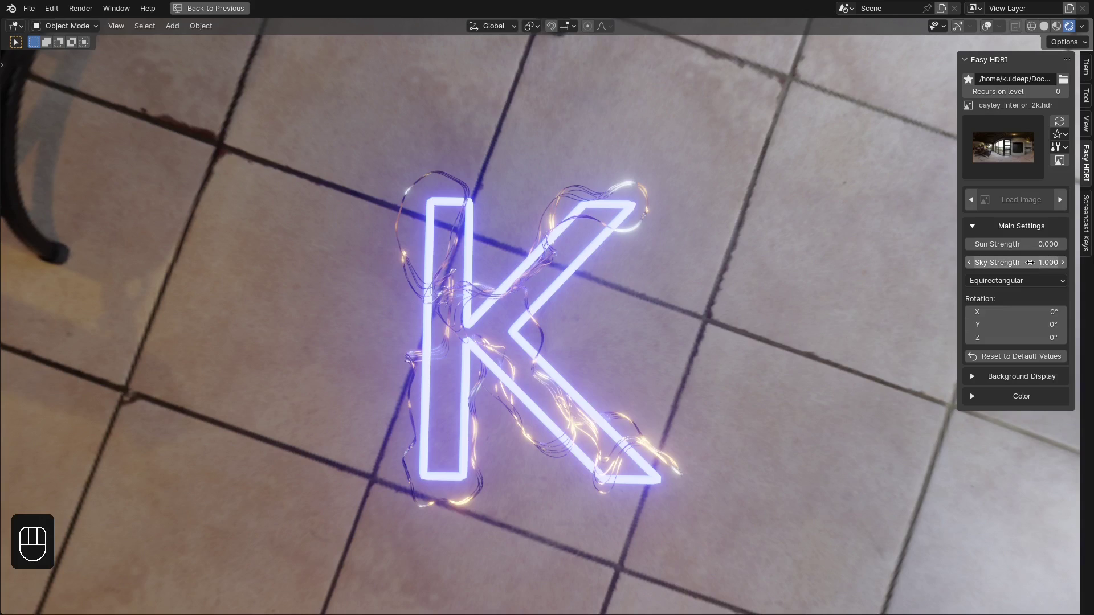
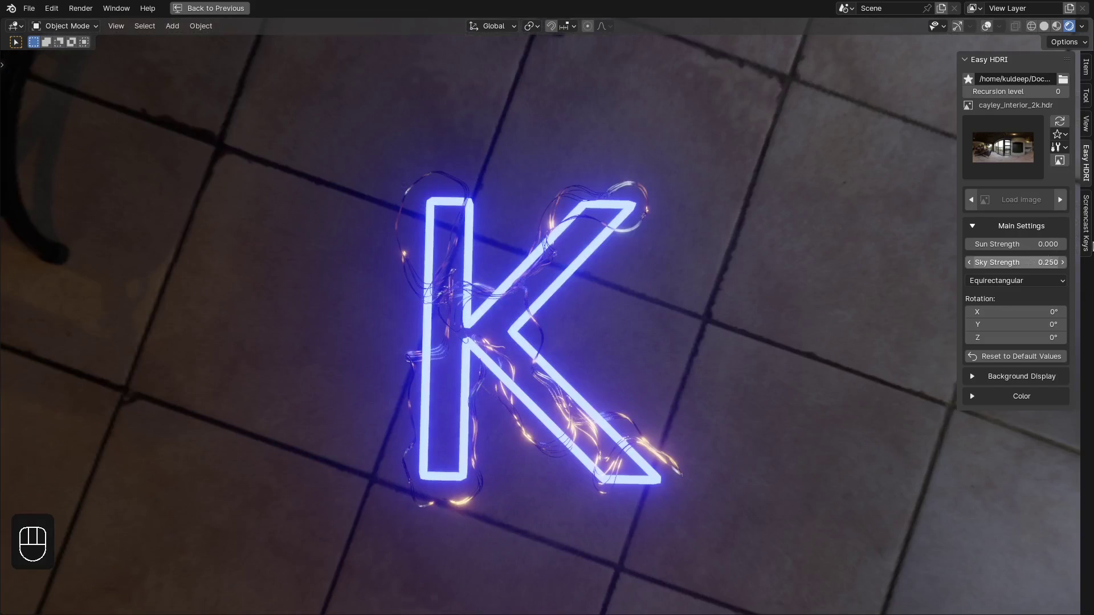
- Set Background Display to Solid black and frame the K straight-on
left_click(1008, 375)
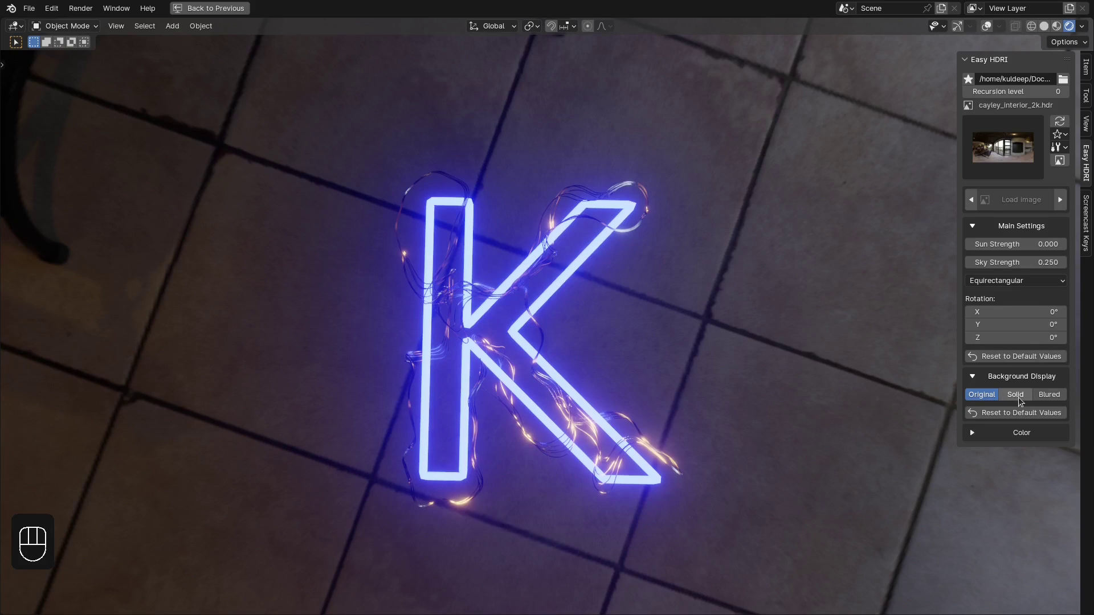
left_click_drag(590, 342, 594, 360)
key("KP_7")
middle_click(545, 321)
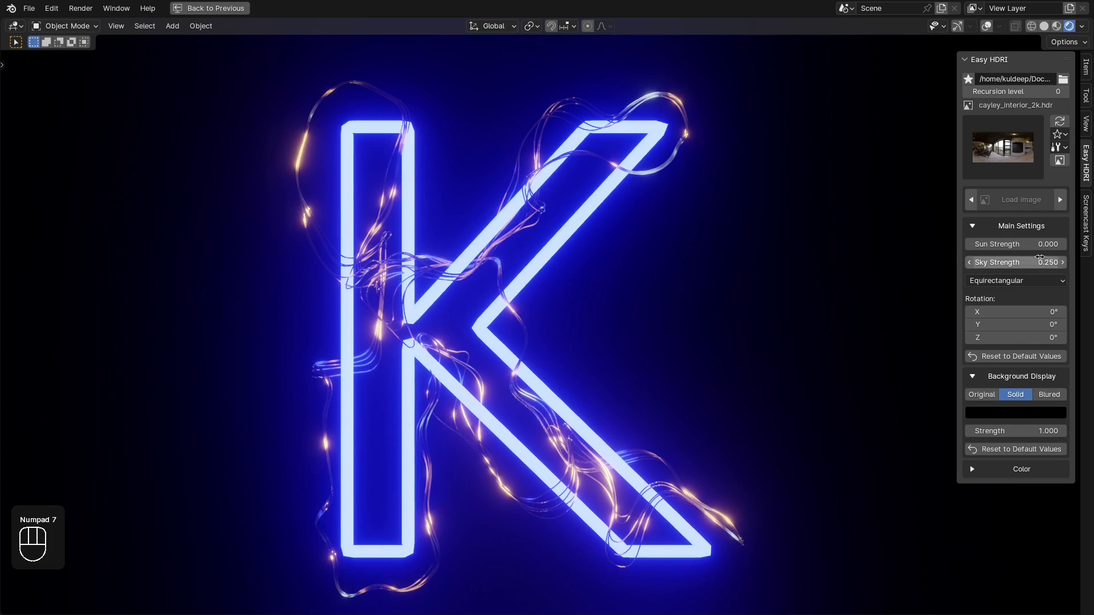
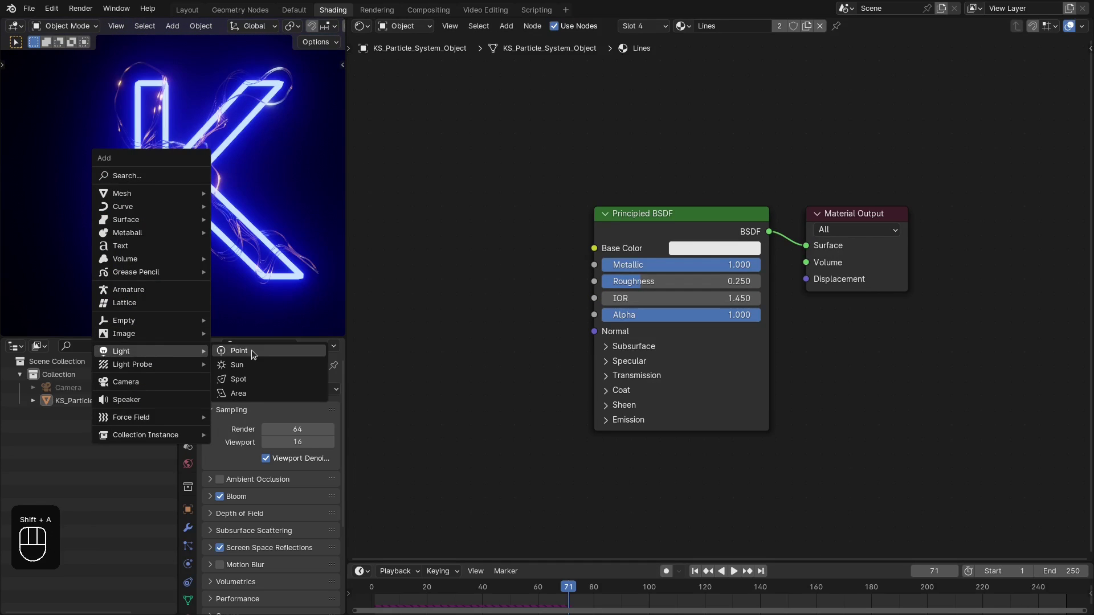
- Place a pale blue 250 W point light inside the K and play the animation to frame 148
key("z")
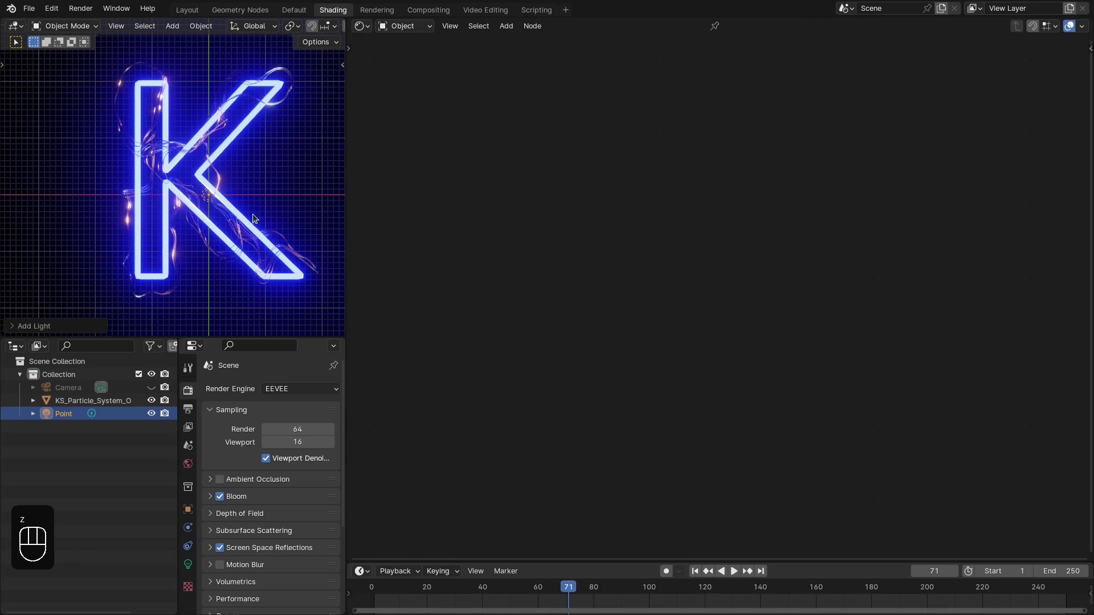
key("alt+g")
key("g")
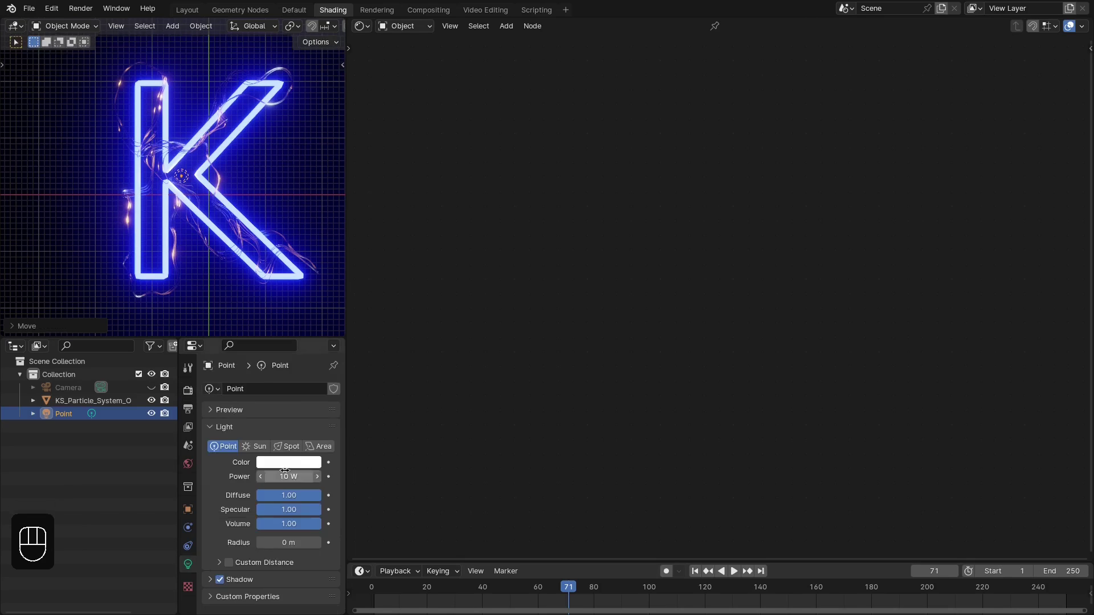
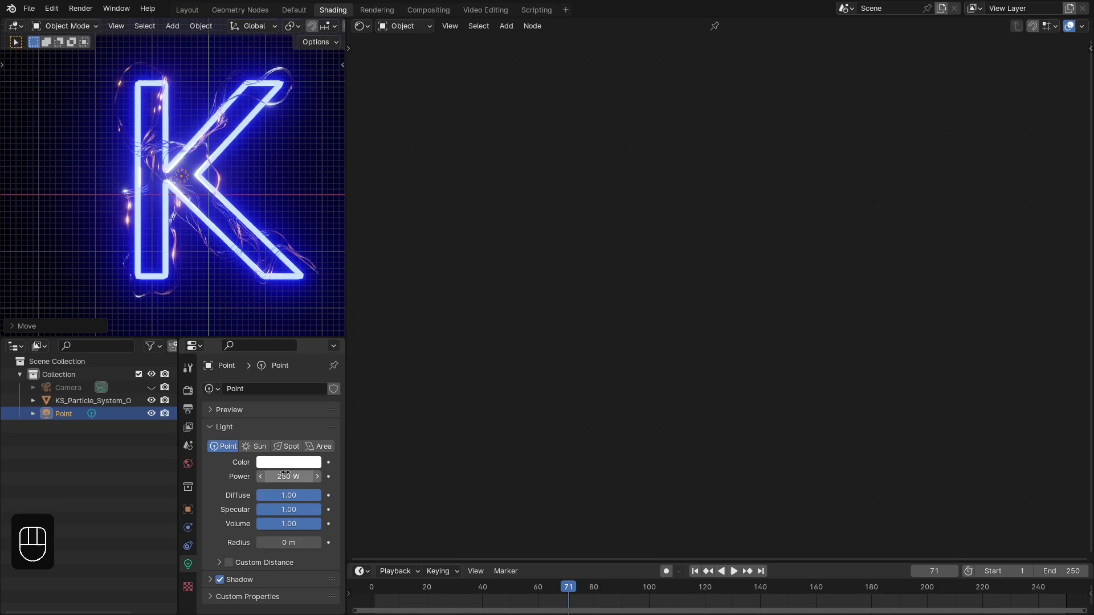
left_click(277, 467)
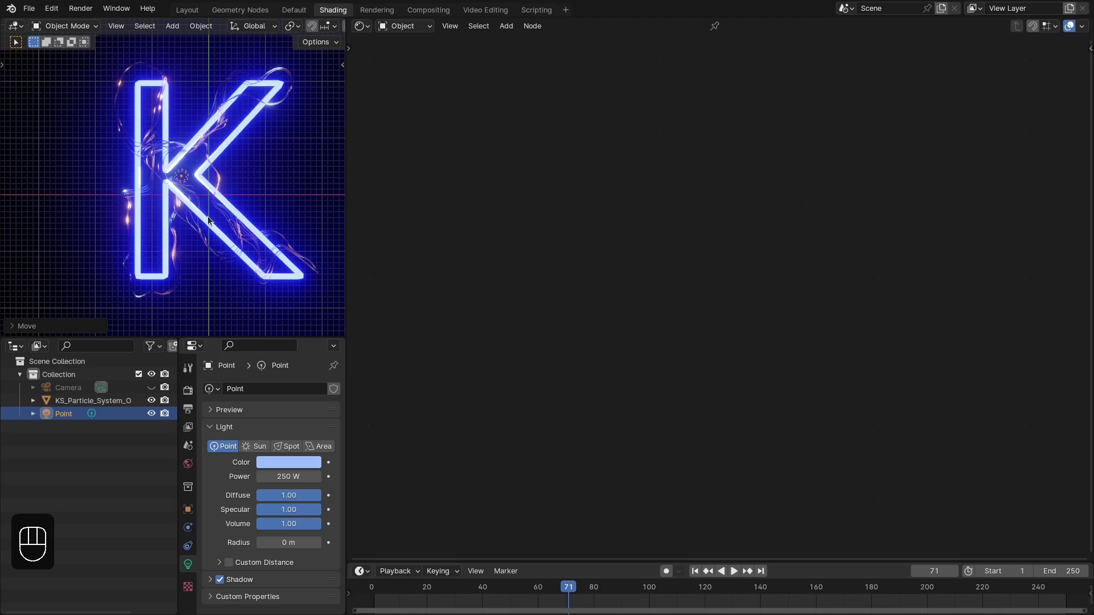
key("space")
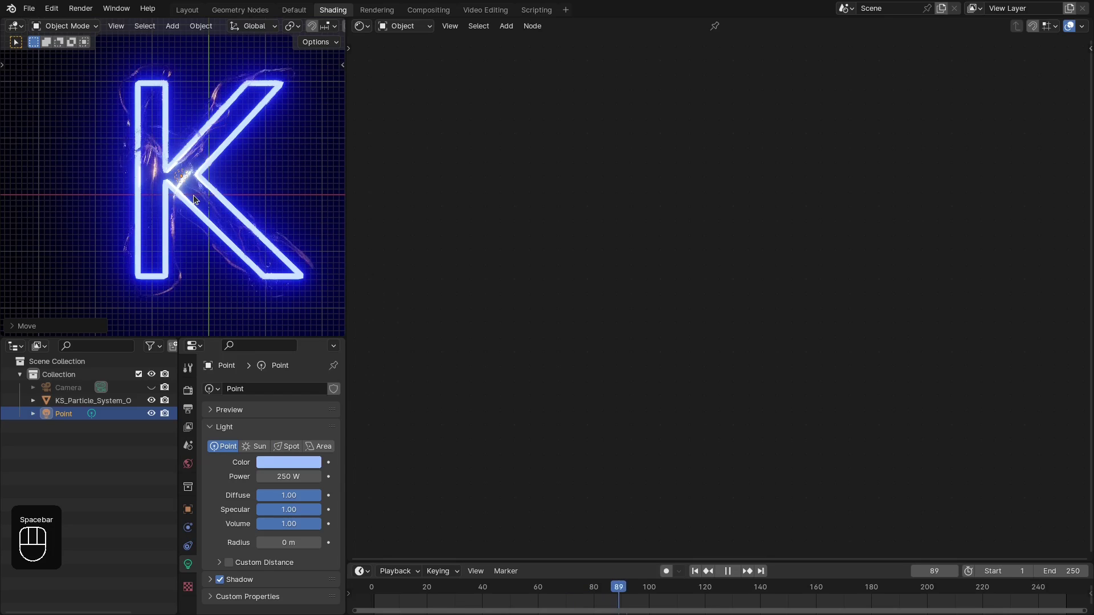
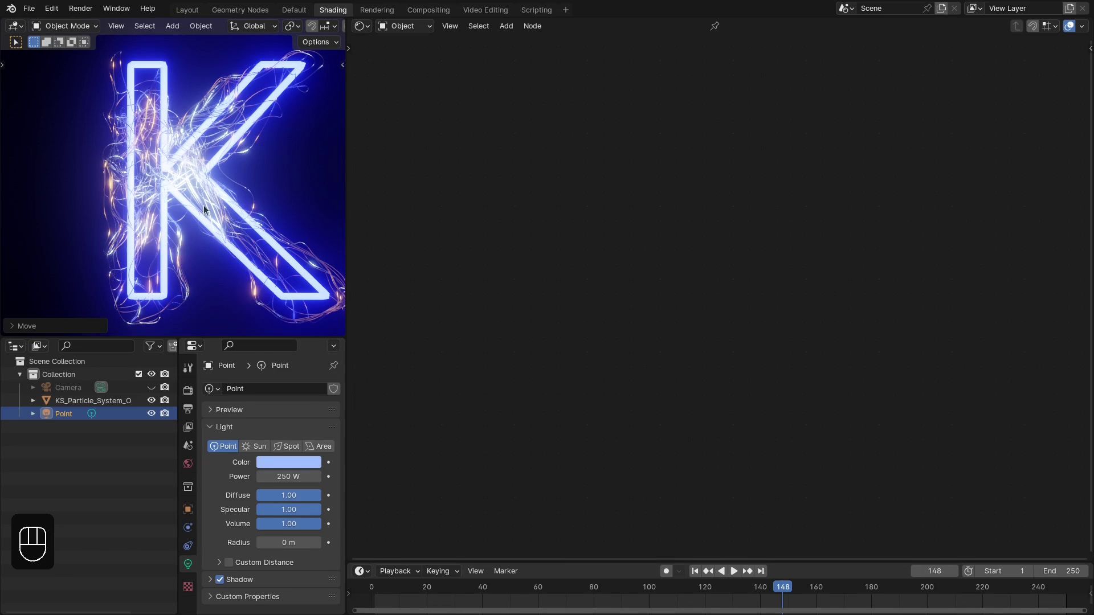
left_click(221, 580)
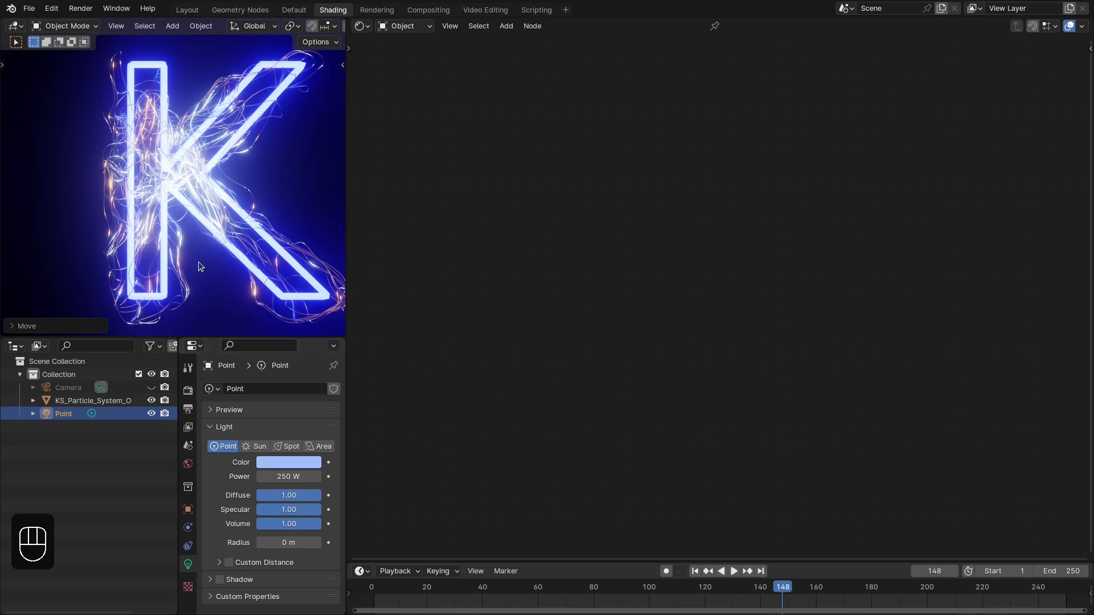
- Duplicate the 250 W point light twice around the letters and give the copies a red-orange colour
key("shift+d")
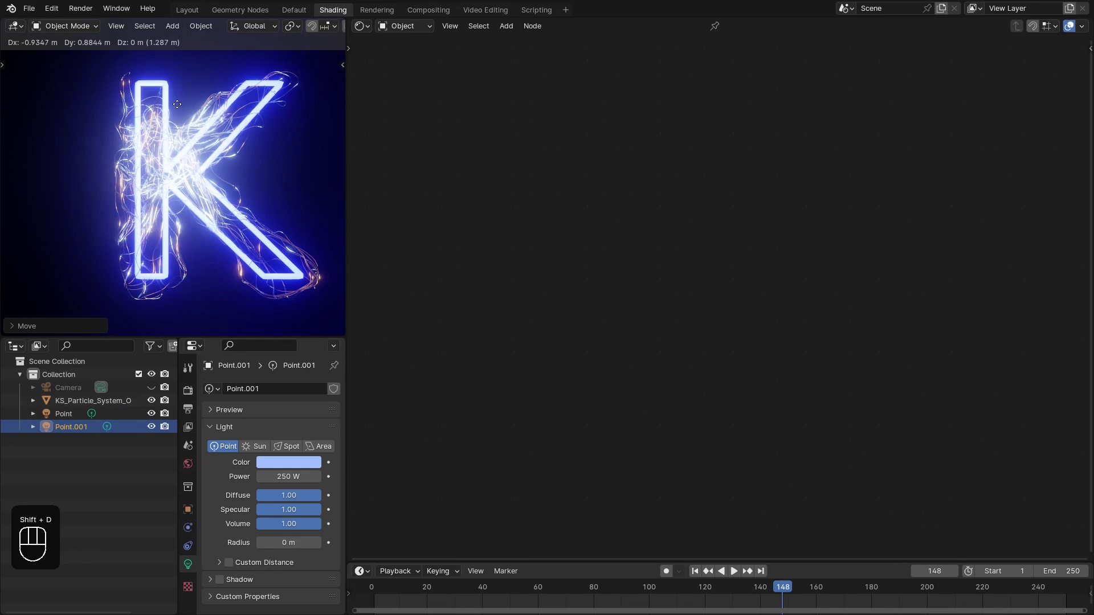
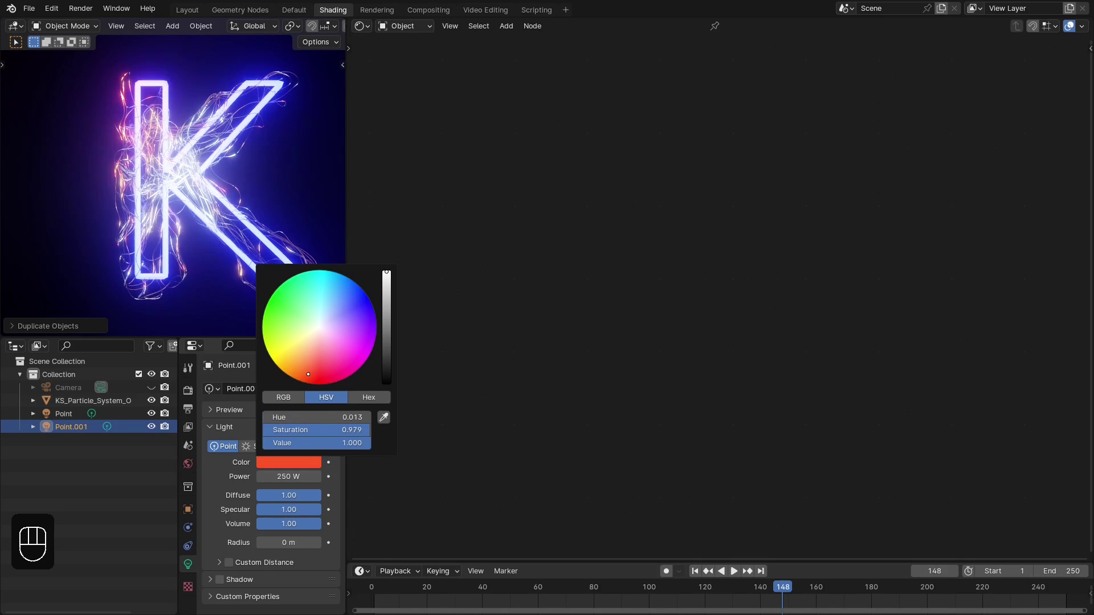
left_click(124, 157)
key("shift+d")
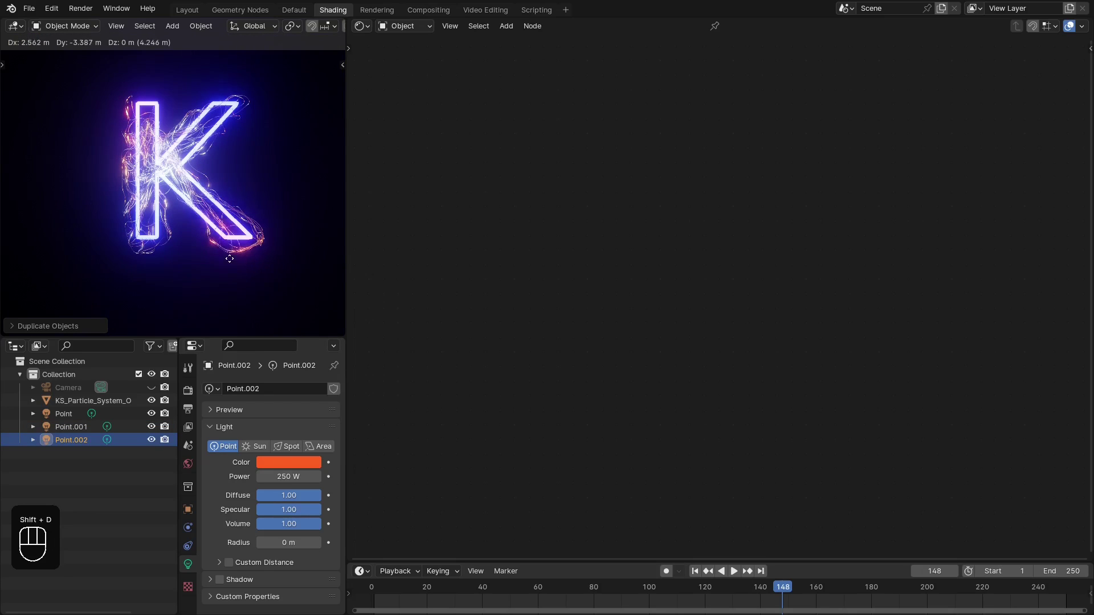
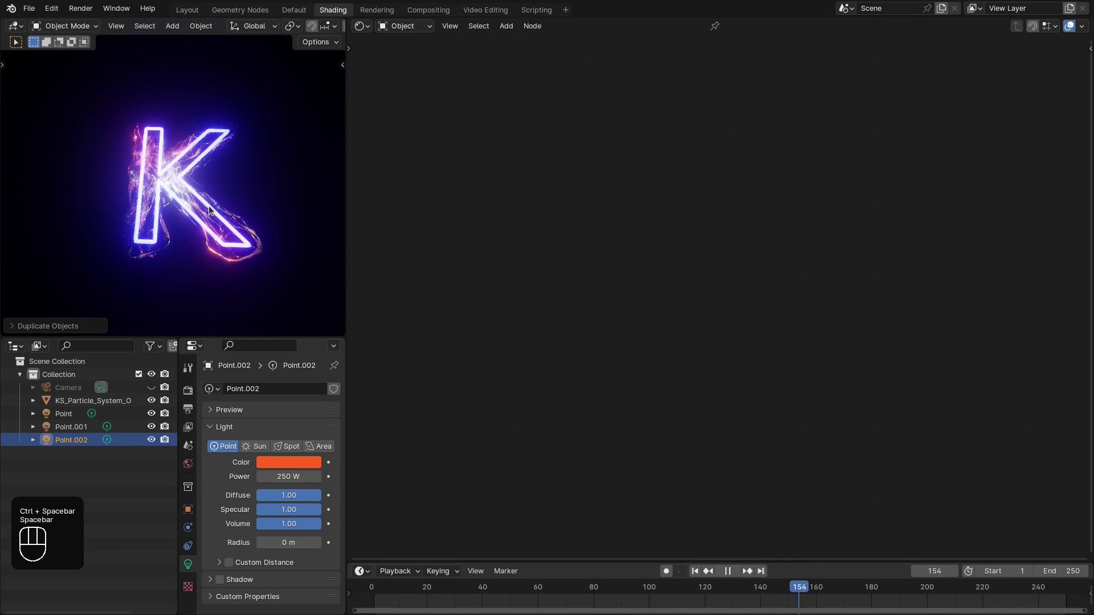
- Switch to top view and maximize the viewport so playback shows the glowing S full screen
key("KP_7")
key("space")
key("space")
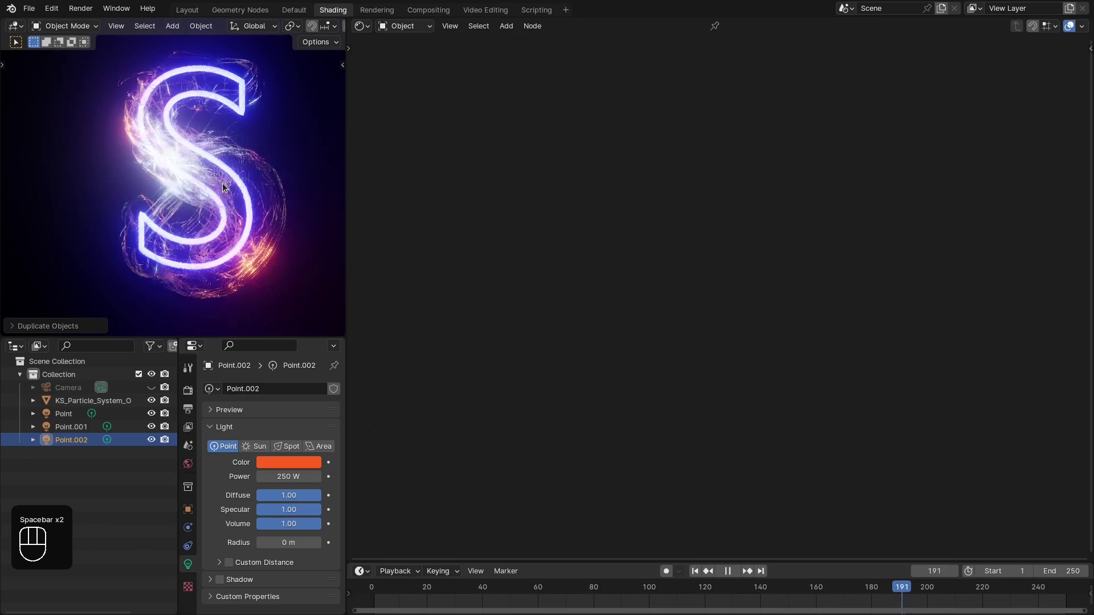
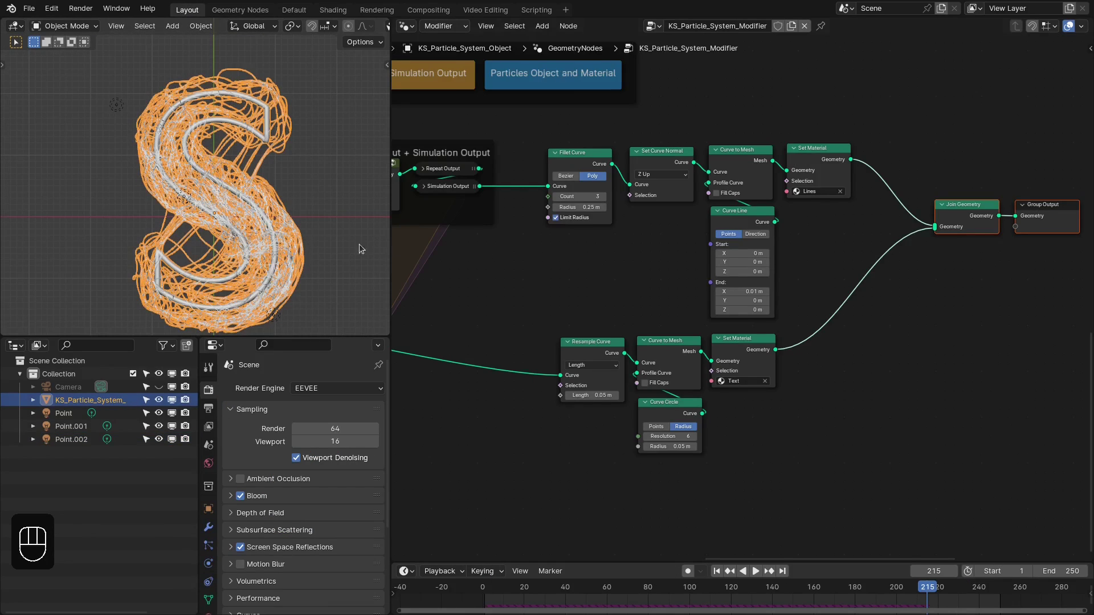
- Return to the Layout workspace and frame the whole particle node tree beside the trail-wrapped S
middle_click(553, 304)
left_click(759, 329)
left_click(759, 352)
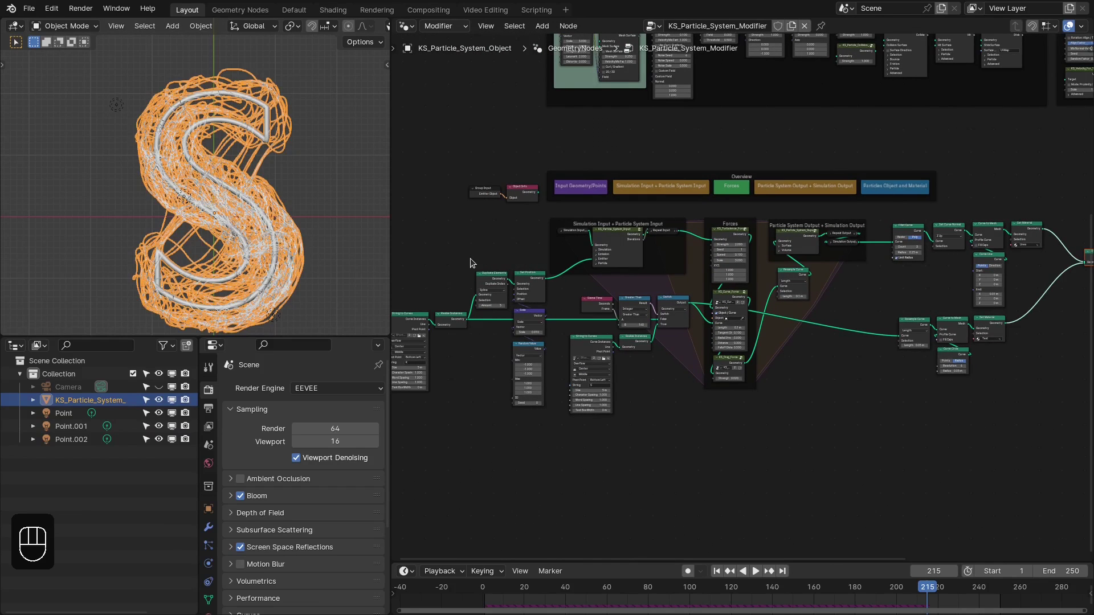
middle_click(285, 250)
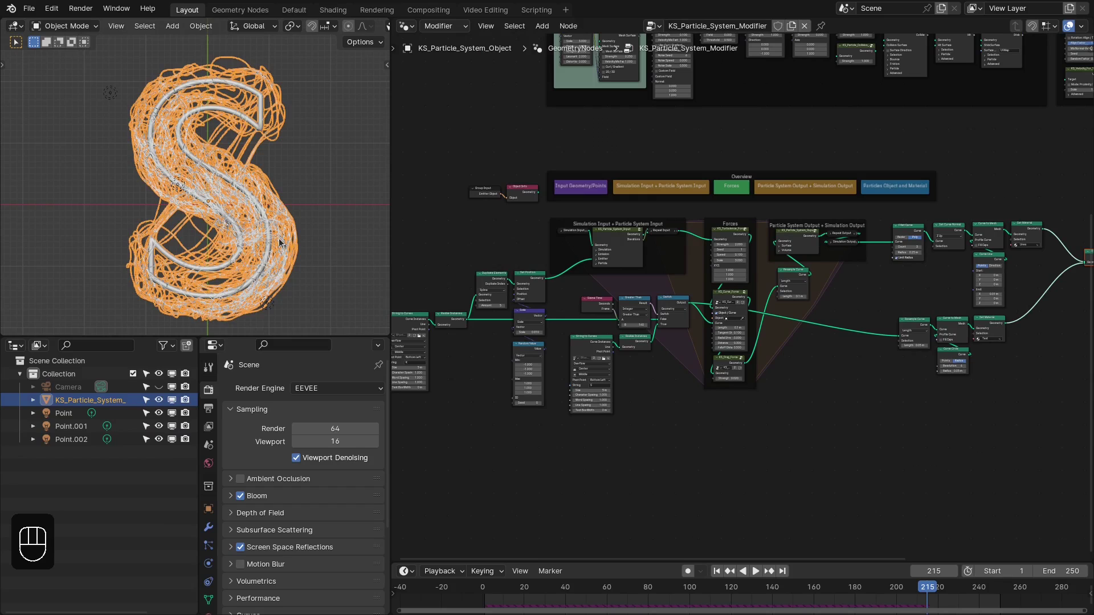